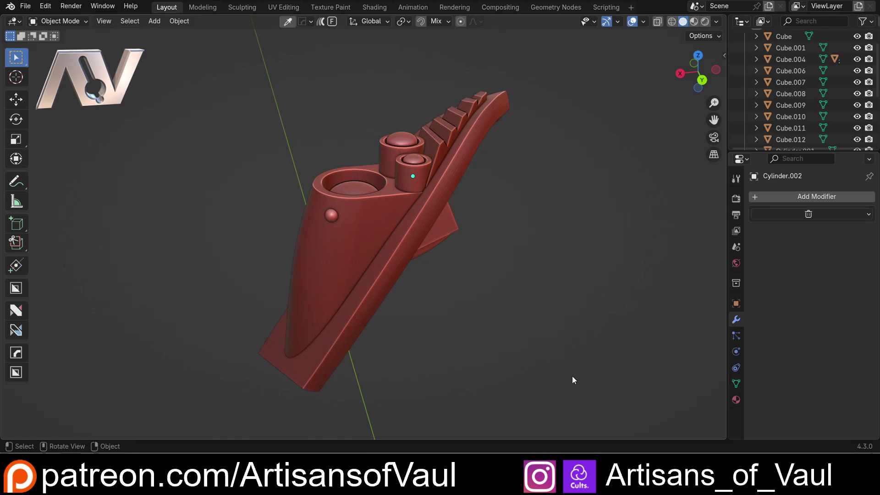
# Step: Inspect the front armor piece from all sides, toggling the wireframe overlay to see its parts
pyautogui.middleClick(549, 306)
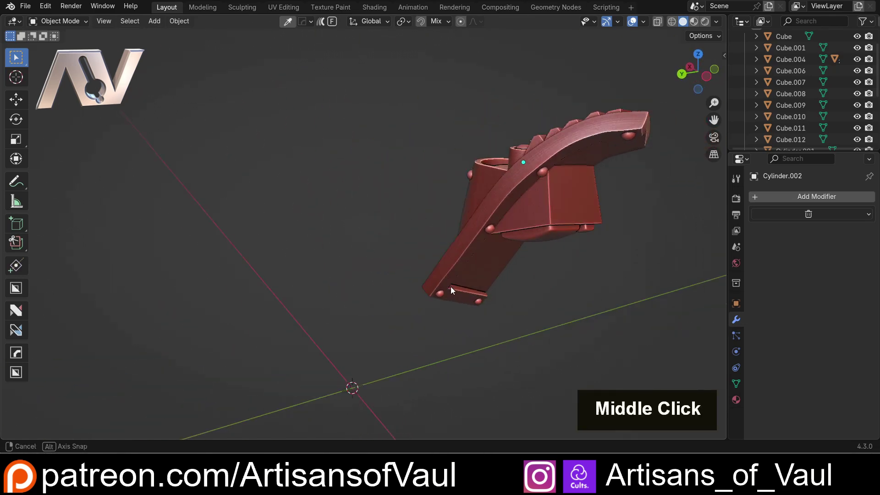
pyautogui.middleClick(511, 172)
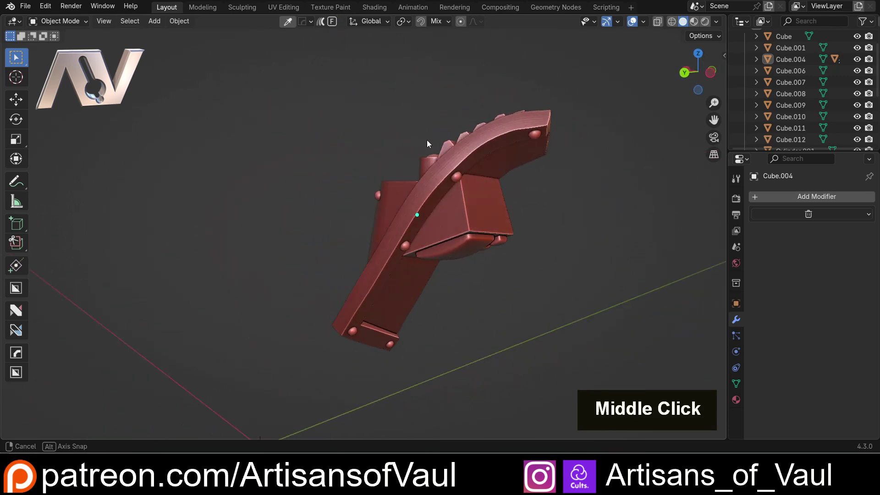
pyautogui.scroll(-3)
pyautogui.middleClick(481, 229)
pyautogui.scroll(3)
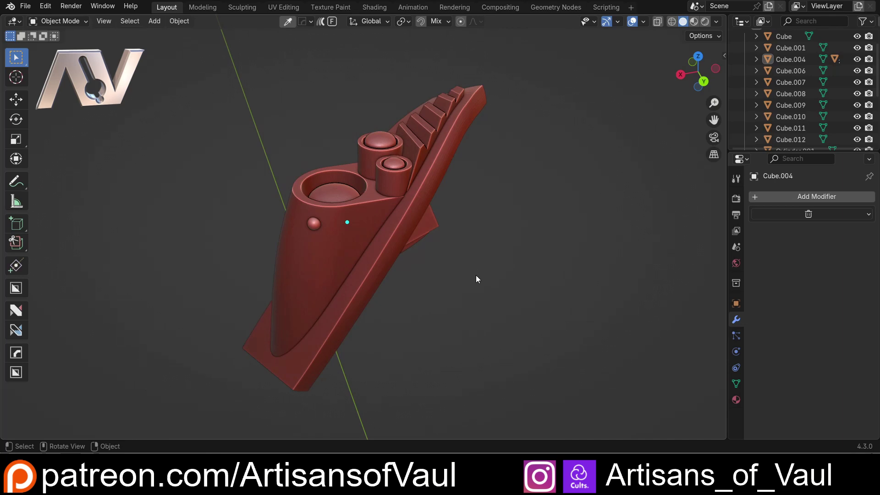
pyautogui.middleClick(212, 194)
pyautogui.scroll(-3)
pyautogui.press('shift+z')
pyautogui.press('shift+z')
pyautogui.middleClick(434, 295)
pyautogui.middleClick(470, 309)
# Step: Select all the front piece's cube-based parts and join them into a single object with Ctrl+J
pyautogui.press('shift+d')
pyautogui.press('y')
pyautogui.press('x')
pyautogui.middleClick(202, 251)
pyautogui.middleClick(303, 218)
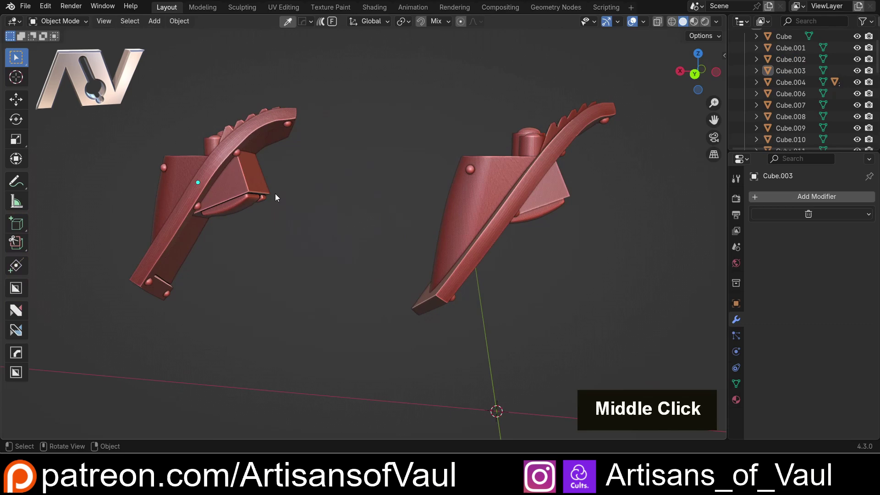
pyautogui.middleClick(373, 143)
pyautogui.middleClick(311, 140)
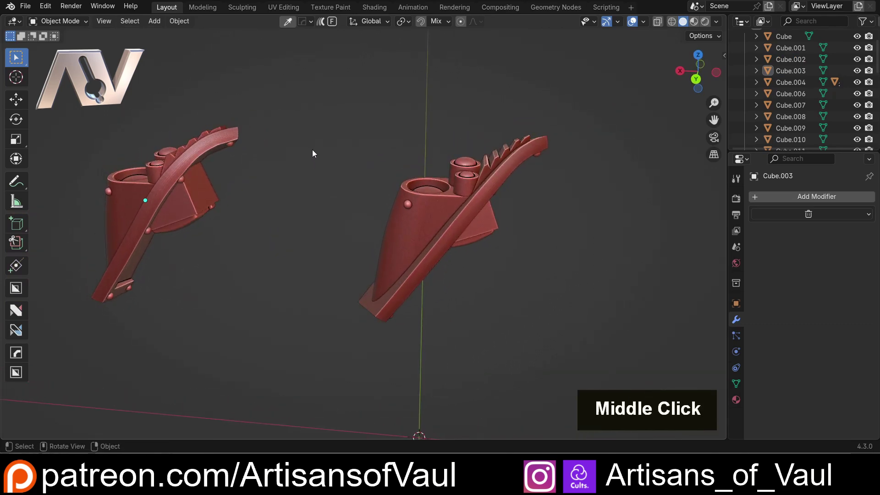
pyautogui.middleClick(320, 131)
pyautogui.scroll(3)
pyautogui.middleClick(316, 117)
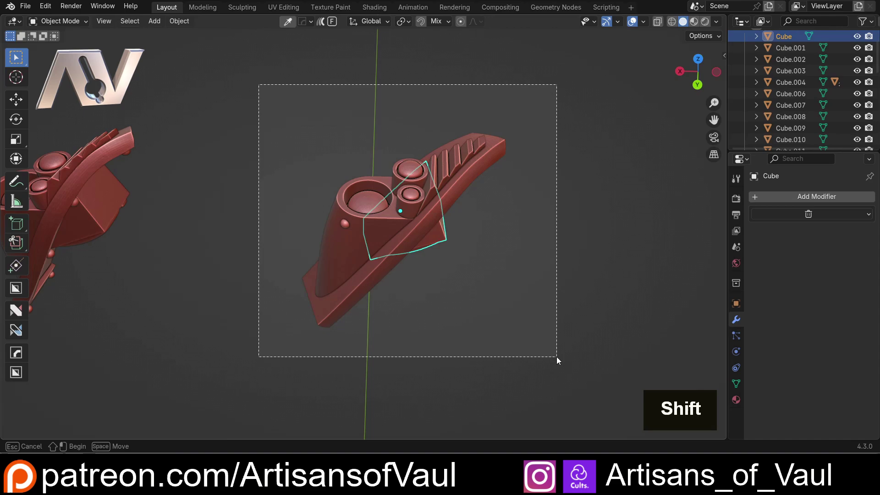
pyautogui.press('ctrl+j')
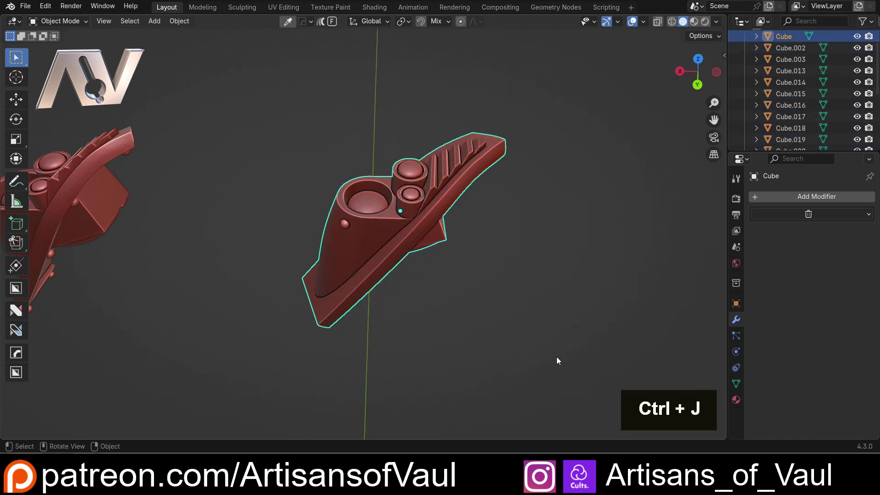
pyautogui.middleClick(451, 291)
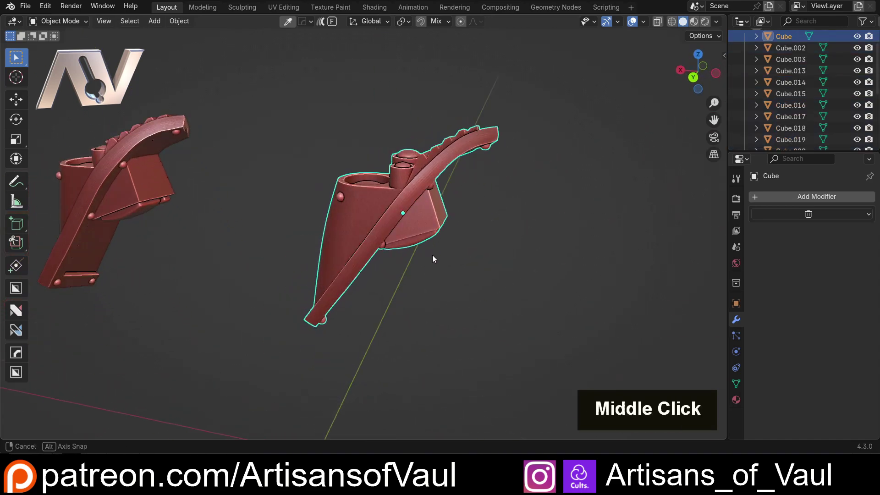
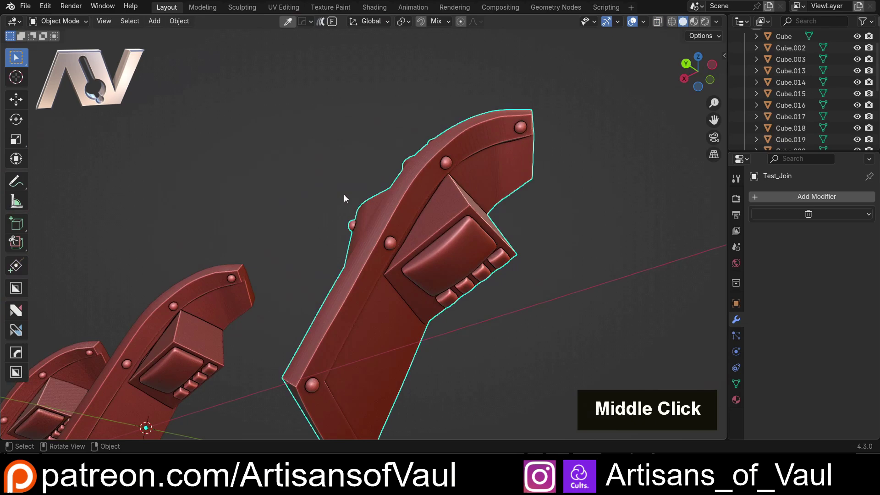
pyautogui.middleClick(319, 185)
pyautogui.scroll(-3)
pyautogui.middleClick(374, 206)
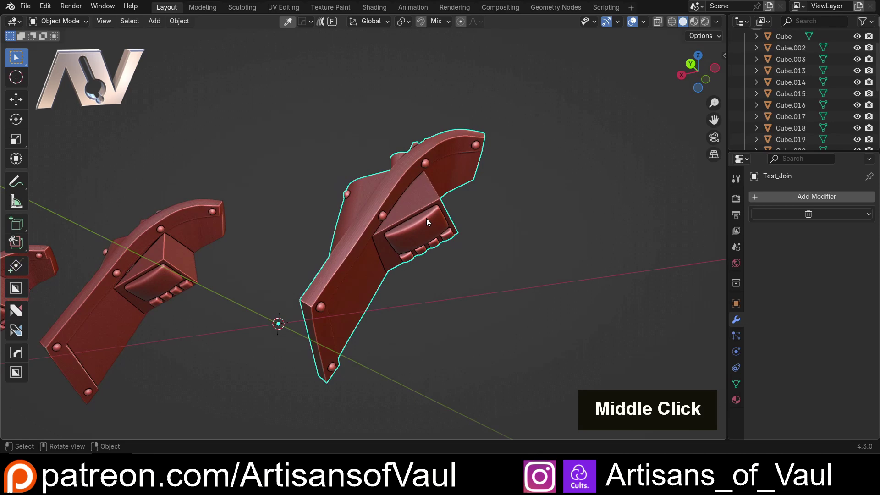
pyautogui.middleClick(413, 223)
pyautogui.scroll(3)
pyautogui.middleClick(371, 255)
pyautogui.scroll(-3)
pyautogui.scroll(3)
# Step: Separate the wedge-shaped block from Test_Join into Test_Join.001 and move it clear of the piece
pyautogui.press('Tab')
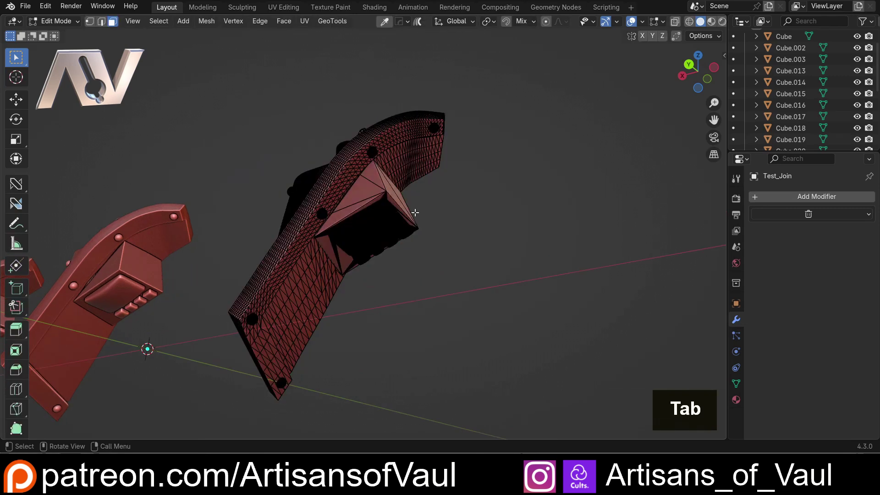
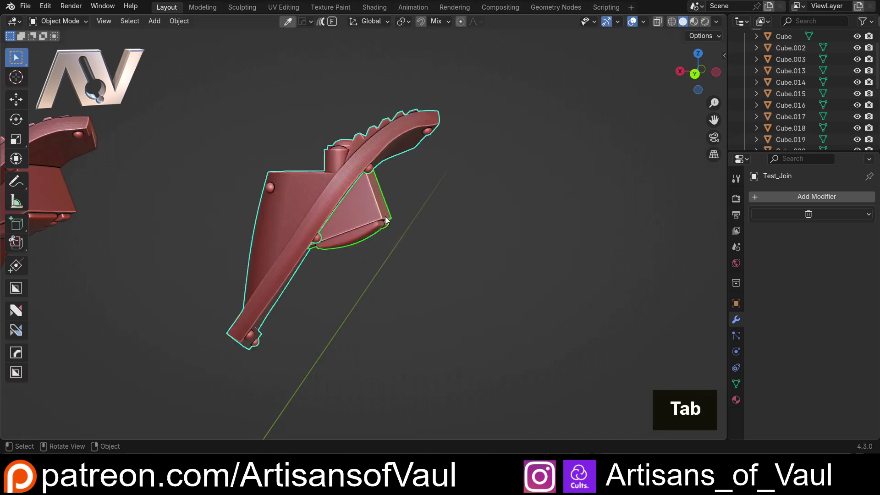
pyautogui.press('Tab')
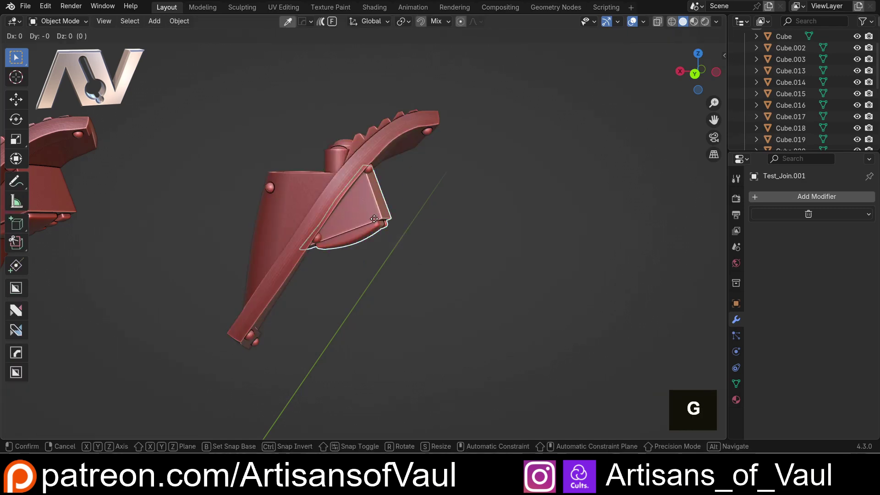
pyautogui.press('x')
pyautogui.middleClick(506, 275)
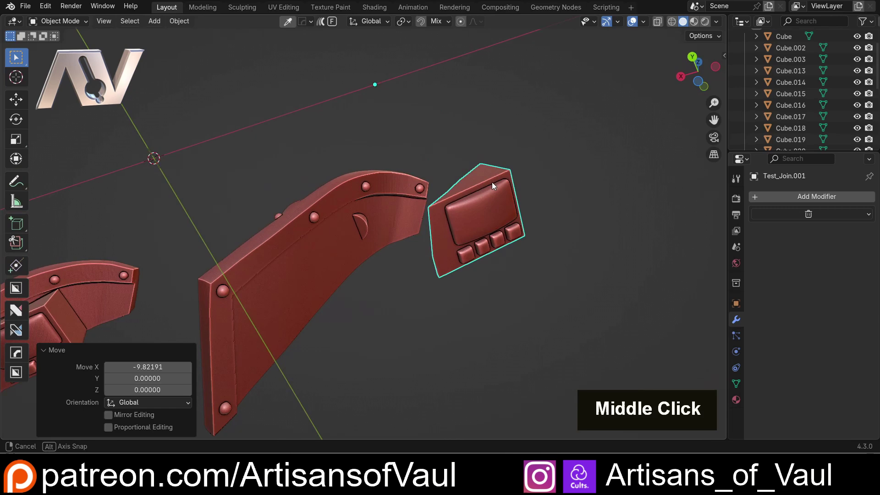
pyautogui.middleClick(416, 125)
pyautogui.middleClick(357, 156)
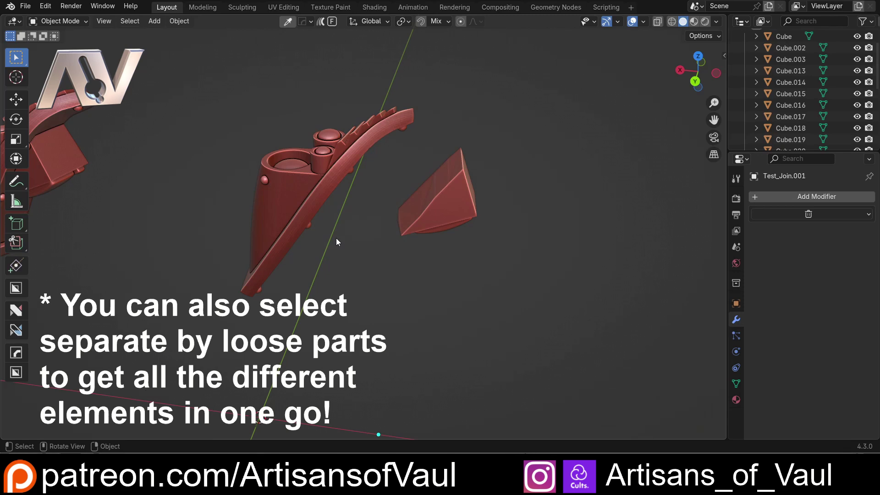
# Step: Separate Test_Join by loose parts so the cone body, strap, spheres and cylinder cap become own objects
pyautogui.middleClick(311, 179)
pyautogui.scroll(3)
pyautogui.press('Tab')
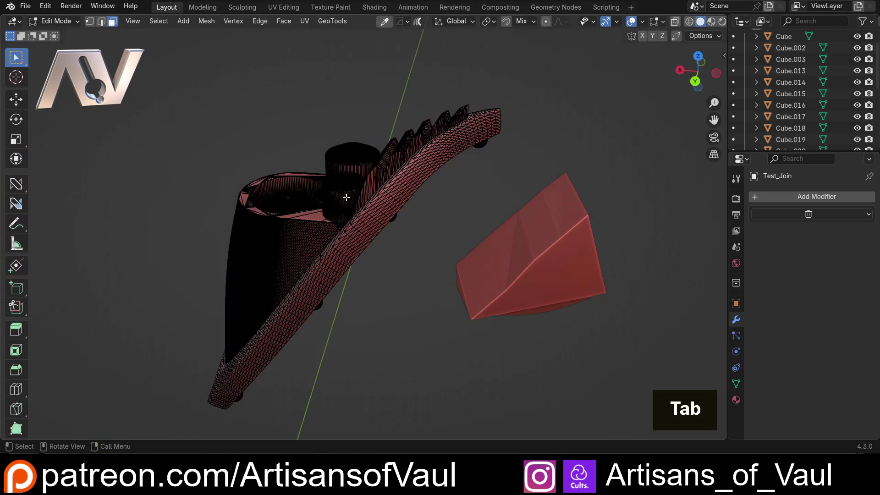
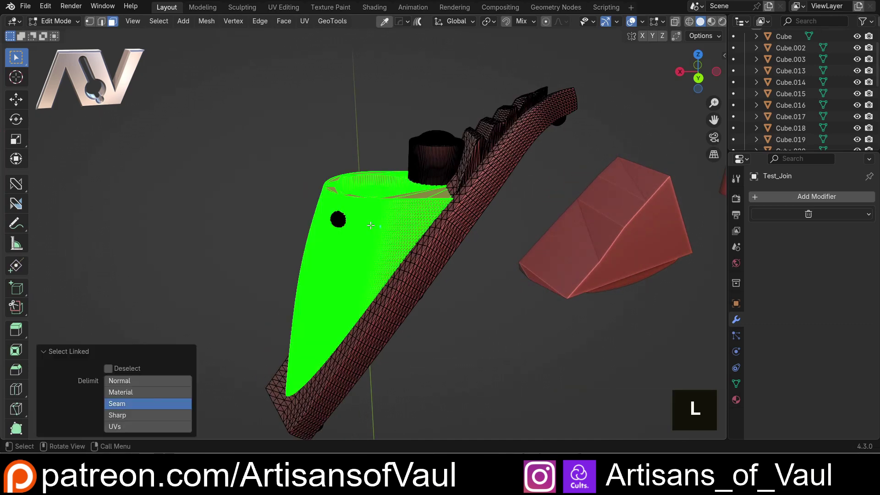
pyautogui.press('p')
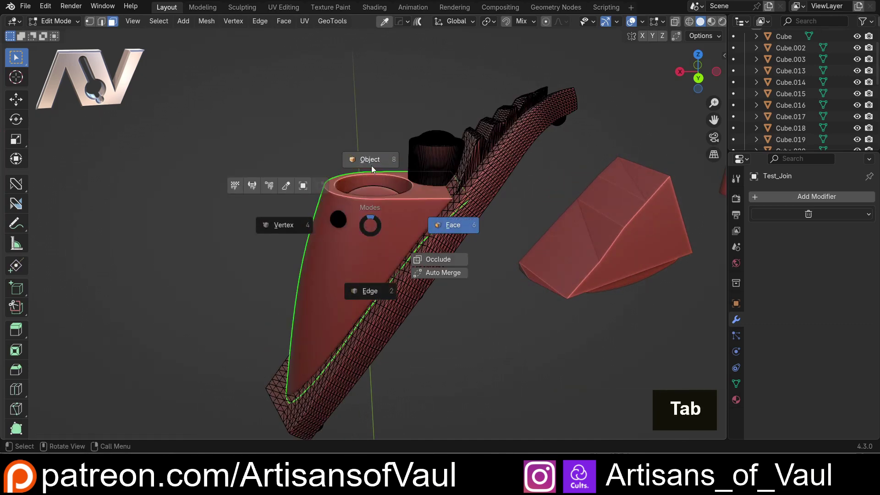
pyautogui.doubleClick(367, 212)
pyautogui.press('g')
pyautogui.press('x')
pyautogui.scroll(-3)
pyautogui.middleClick(310, 155)
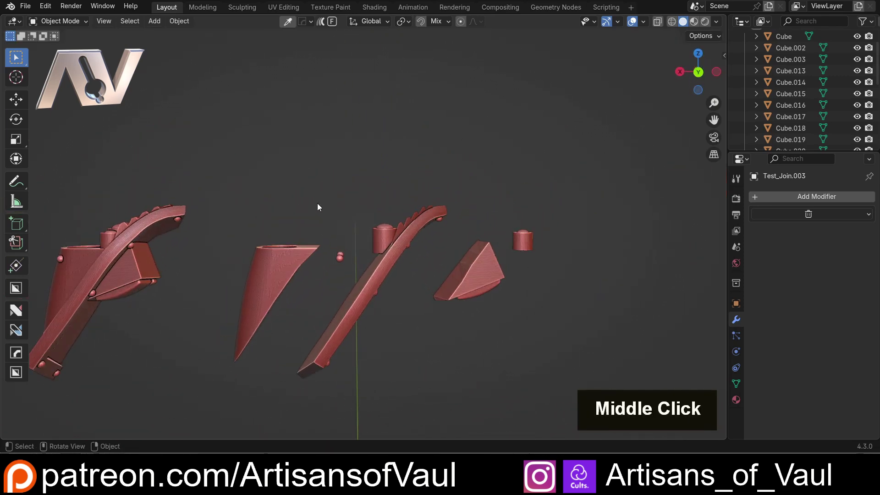
pyautogui.scroll(3)
pyautogui.middleClick(386, 205)
pyautogui.scroll(3)
pyautogui.middleClick(374, 258)
pyautogui.middleClick(320, 274)
pyautogui.scroll(3)
pyautogui.middleClick(321, 274)
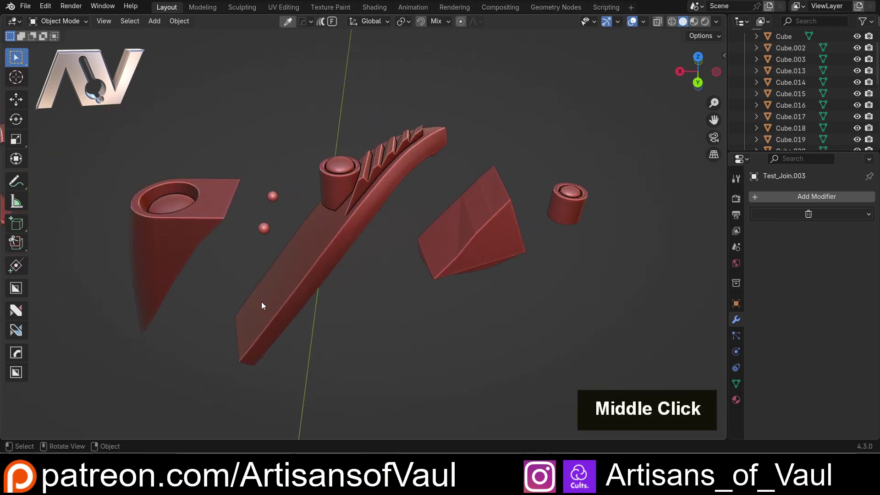
pyautogui.middleClick(361, 339)
pyautogui.middleClick(415, 350)
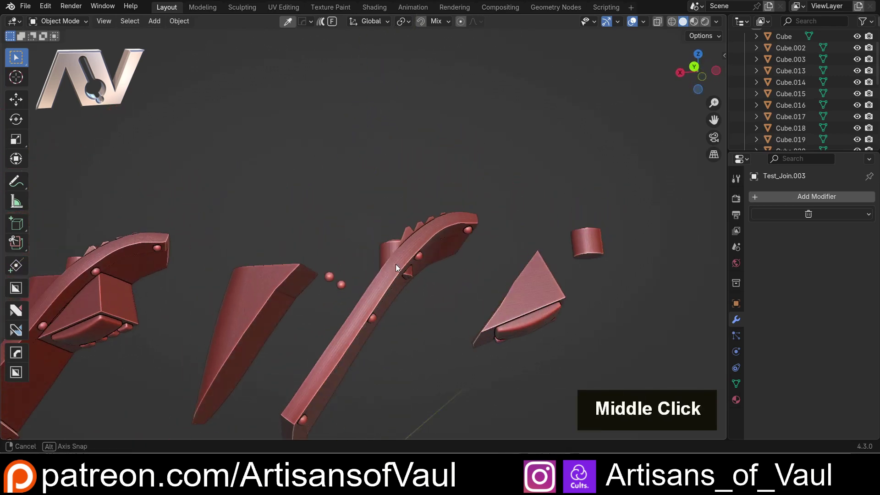
pyautogui.middleClick(449, 268)
pyautogui.middleClick(402, 174)
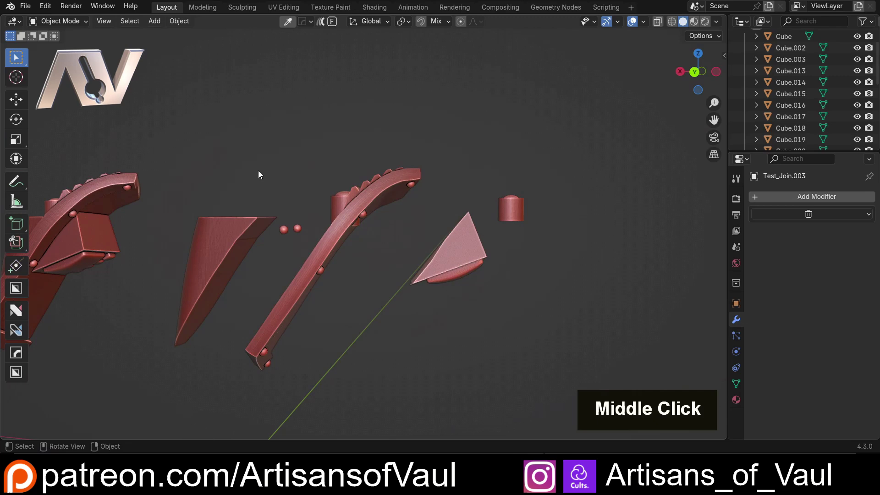
pyautogui.scroll(-3)
pyautogui.middleClick(376, 236)
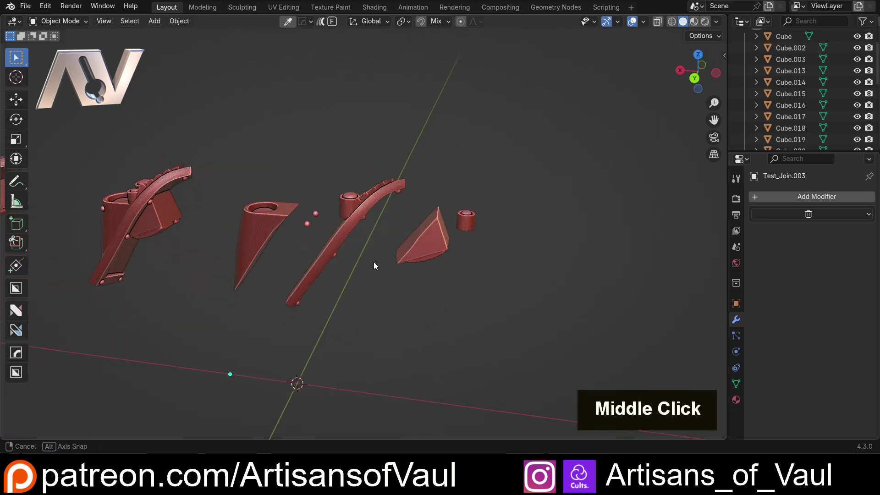
pyautogui.scroll(3)
pyautogui.doubleClick(452, 259)
pyautogui.middleClick(308, 188)
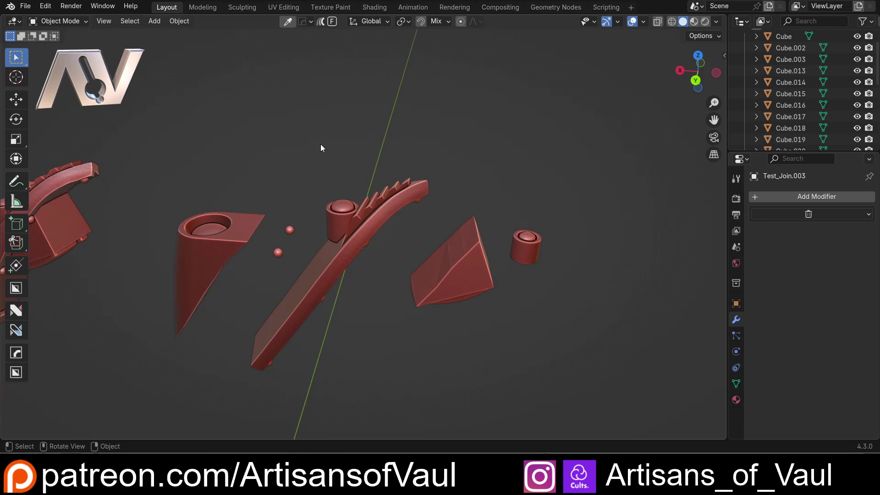
pyautogui.scroll(-3)
pyautogui.middleClick(265, 152)
pyautogui.middleClick(363, 174)
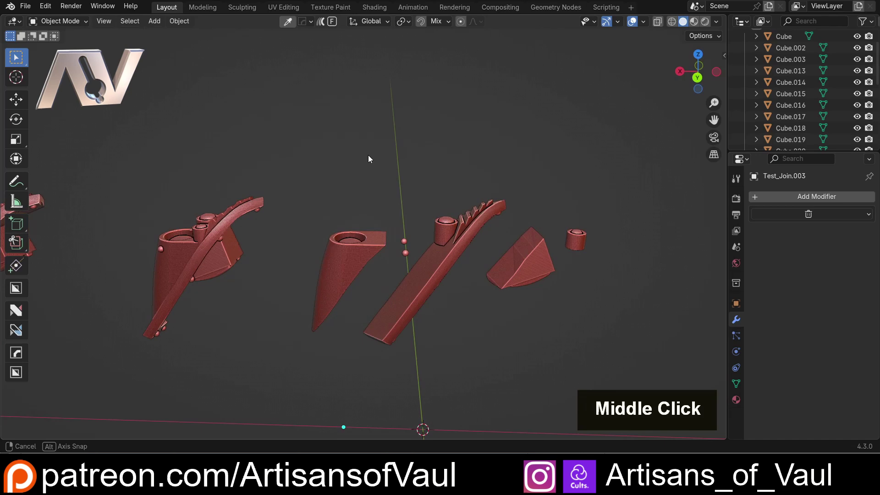
pyautogui.middleClick(394, 164)
pyautogui.scroll(3)
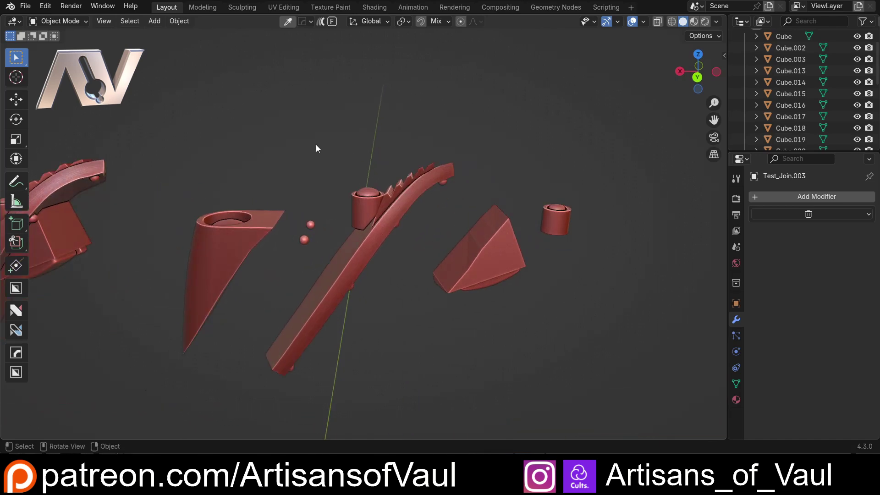
pyautogui.scroll(-3)
pyautogui.middleClick(305, 133)
pyautogui.scroll(3)
pyautogui.middleClick(310, 182)
pyautogui.scroll(3)
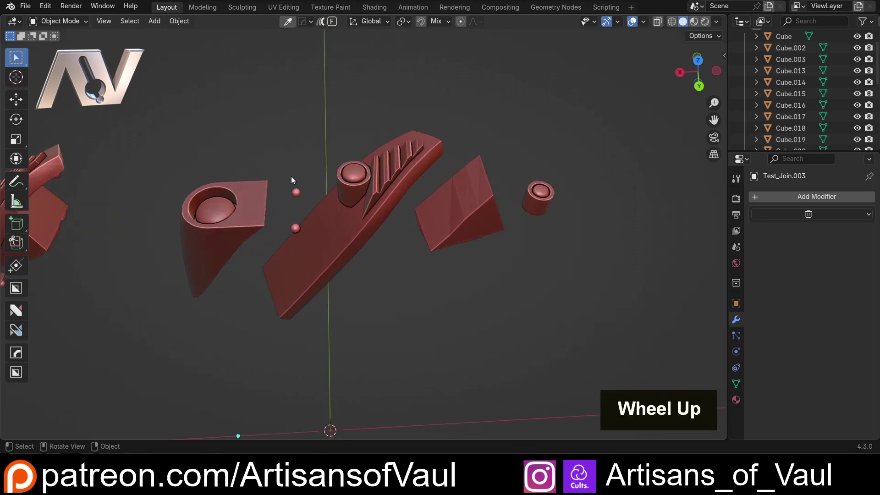
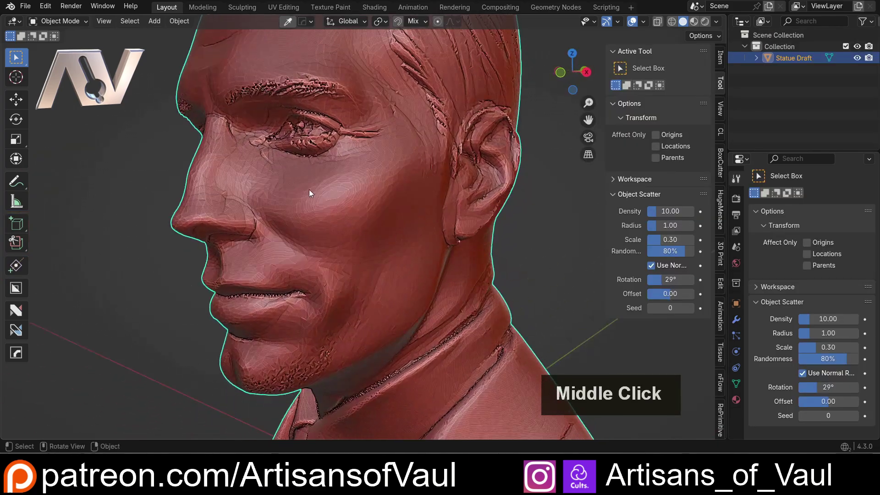
# Step: Orbit and zoom around the Statue Draft head to study the eyes, nose and profile
pyautogui.middleClick(301, 191)
pyautogui.middleClick(340, 268)
pyautogui.scroll(3)
pyautogui.middleClick(447, 268)
pyautogui.scroll(-3)
pyautogui.middleClick(460, 261)
pyautogui.scroll(-3)
pyautogui.middleClick(425, 267)
pyautogui.scroll(3)
pyautogui.middleClick(300, 303)
pyautogui.scroll(3)
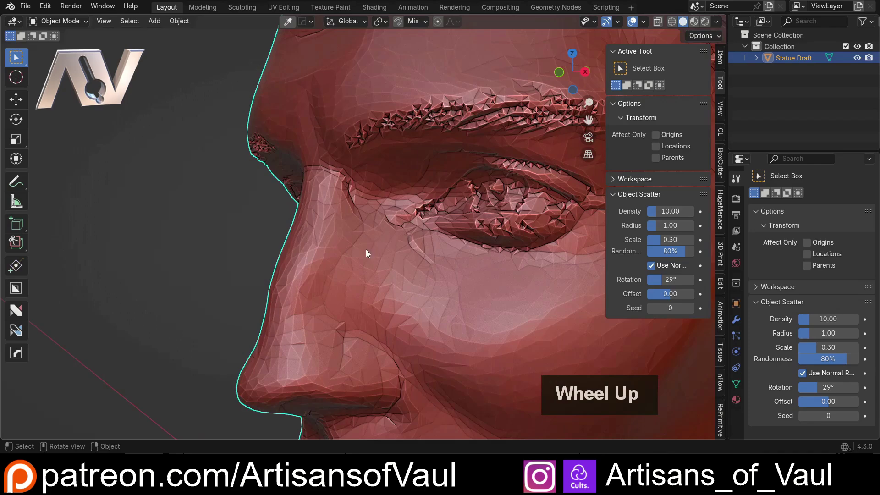
pyautogui.middleClick(379, 289)
pyautogui.scroll(-3)
pyautogui.middleClick(384, 299)
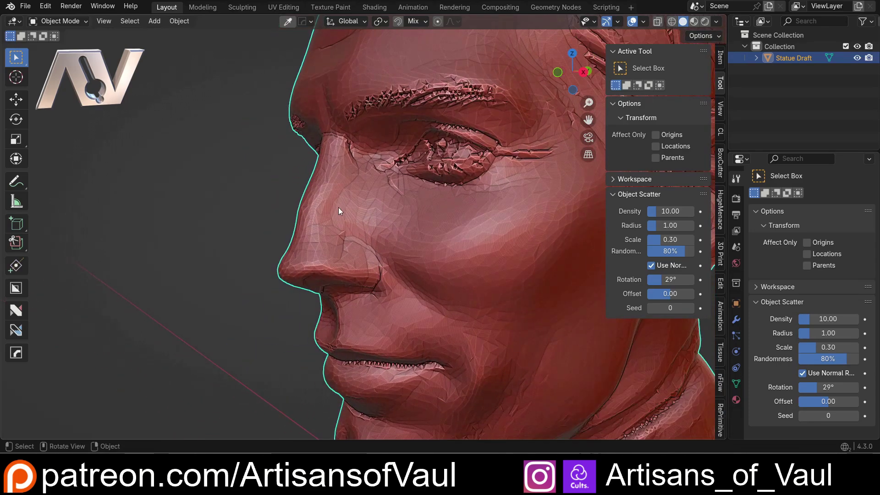
pyautogui.scroll(3)
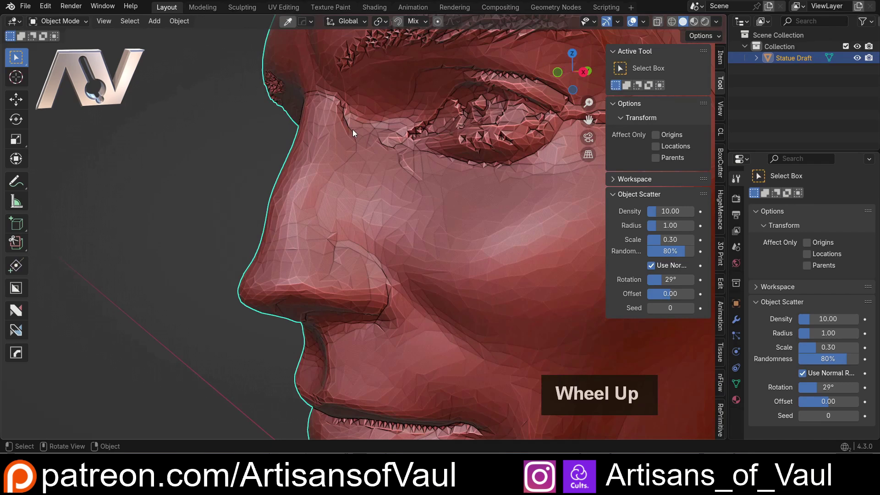
# Step: Sketch an annotation guide line down the cheek, then undo it while checking the chin
pyautogui.press('d')
pyautogui.click(350, 105)
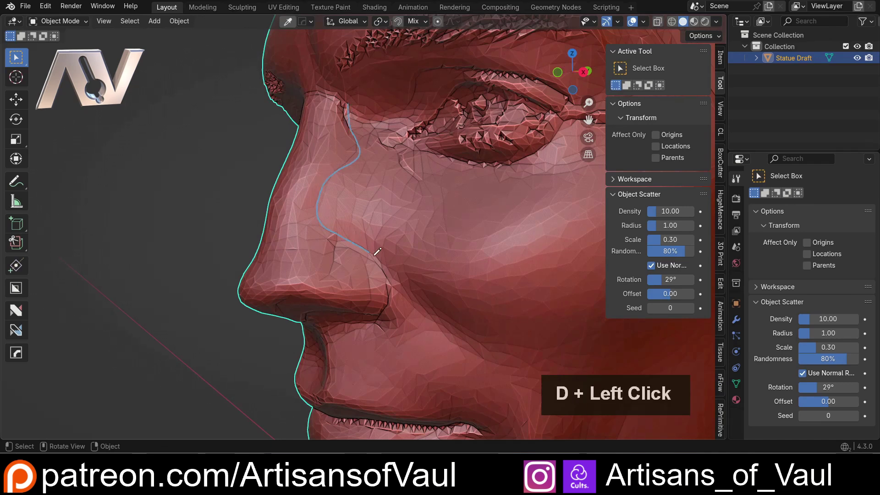
pyautogui.press('d')
pyautogui.middleClick(332, 311)
pyautogui.press('ctrl+z')
pyautogui.middleClick(324, 267)
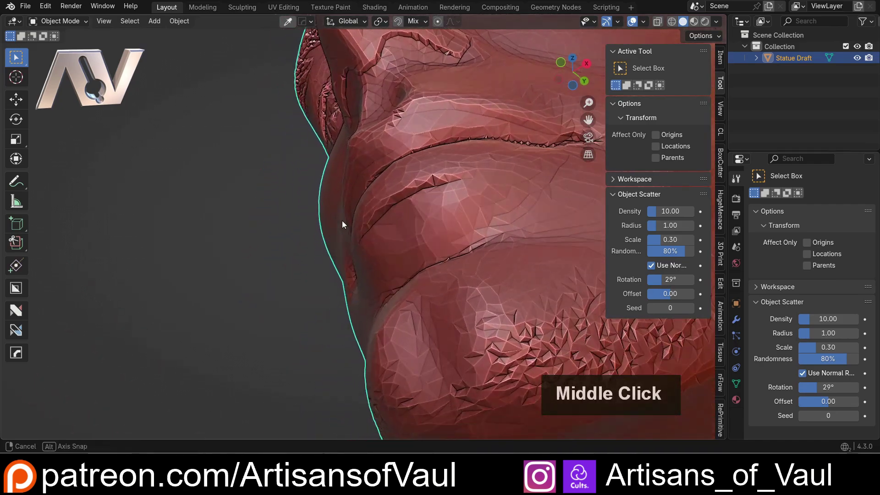
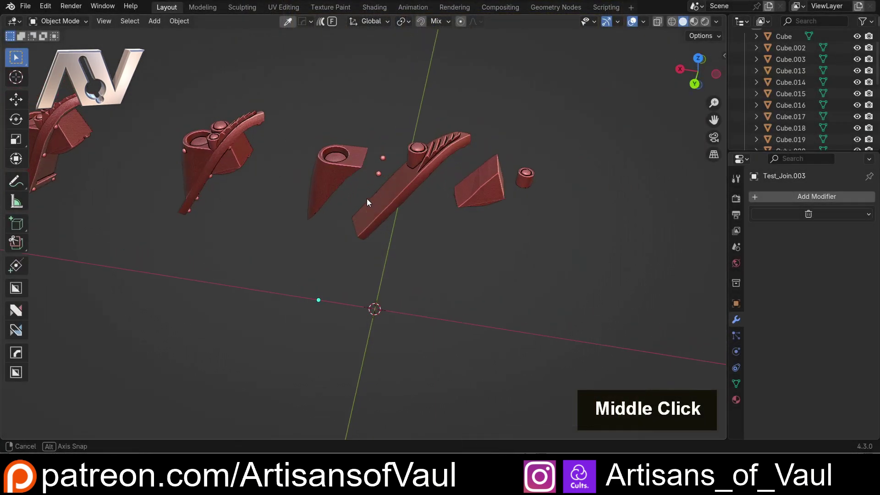
# Step: Orbit along the row of armor pieces to frame the winged and pointed pieces
pyautogui.middleClick(388, 194)
pyautogui.middleClick(264, 203)
pyautogui.middleClick(255, 217)
pyautogui.scroll(3)
pyautogui.middleClick(311, 232)
pyautogui.scroll(-3)
pyautogui.middleClick(394, 210)
pyautogui.scroll(3)
pyautogui.scroll(-3)
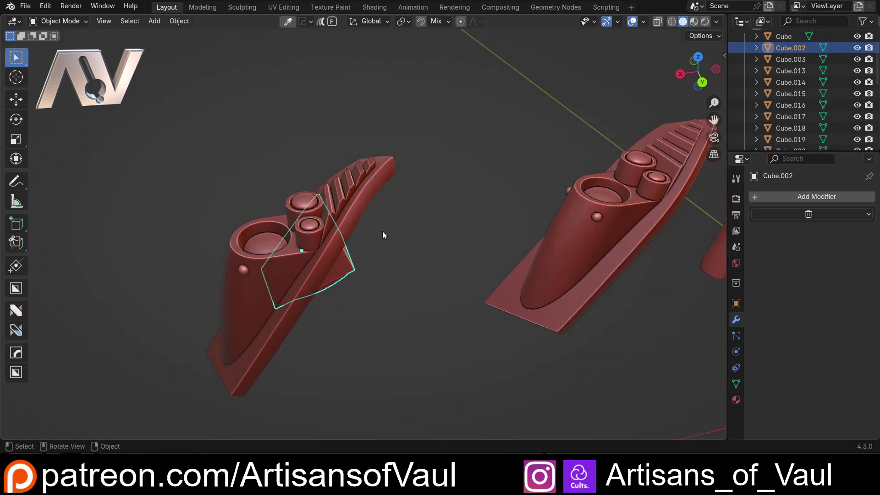
pyautogui.scroll(3)
pyautogui.scroll(-3)
pyautogui.middleClick(389, 233)
# Step: Select the pointed piece nFlow.002 and add its two small stud spheres to the selection
pyautogui.doubleClick(169, 82)
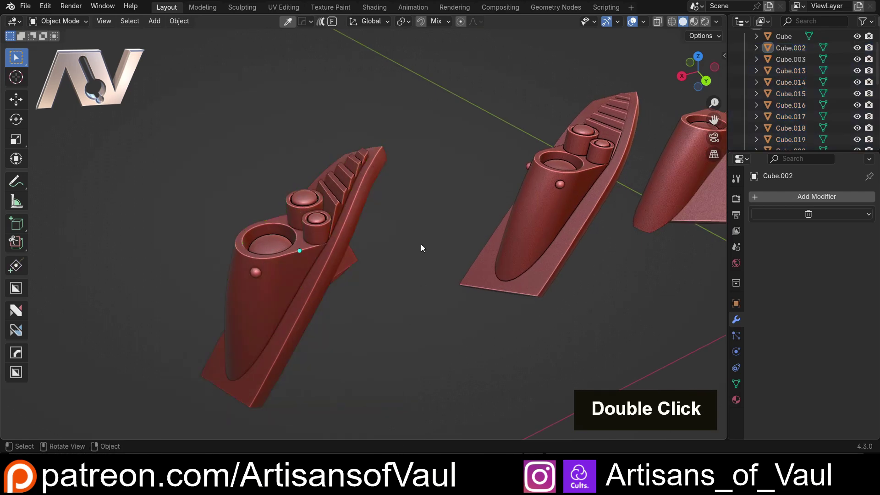
pyautogui.scroll(3)
pyautogui.middleClick(385, 259)
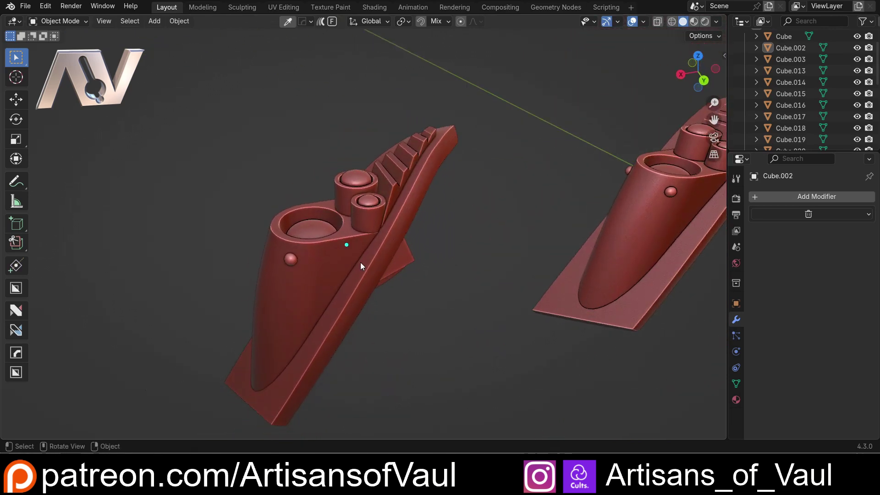
pyautogui.click(364, 283)
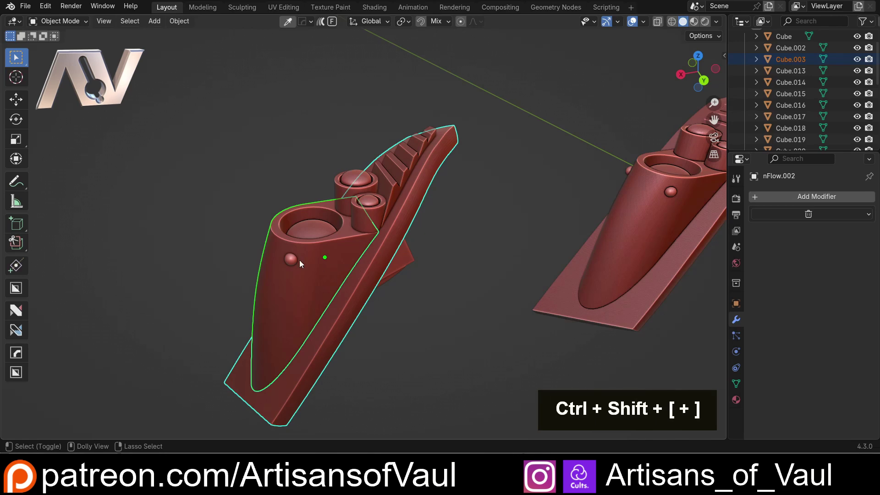
pyautogui.middleClick(268, 255)
pyautogui.click(272, 246)
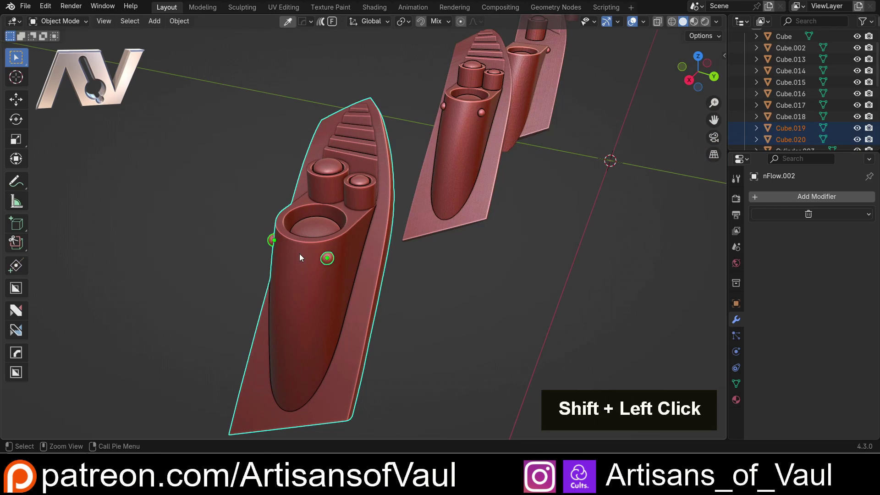
# Step: Boolean-union the studs and then the round dome Cylinder.003 into nFlow.002
pyautogui.press('ctrl+shift+KP_Add')
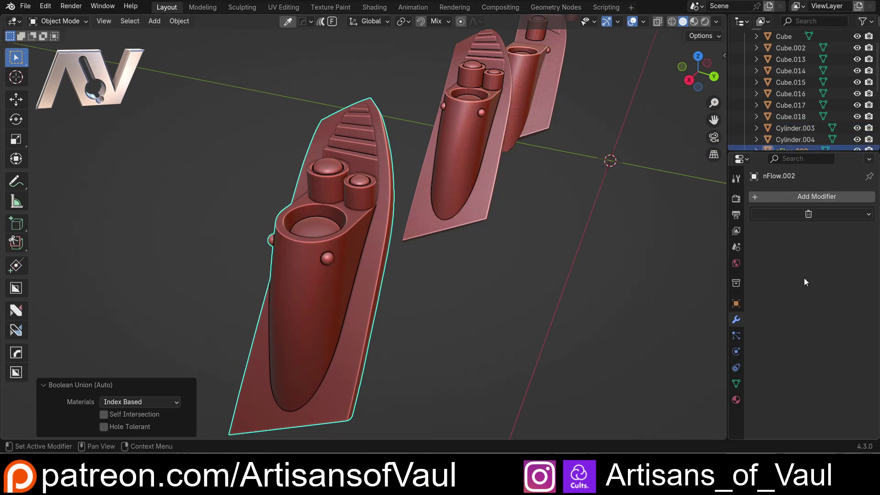
pyautogui.middleClick(363, 229)
pyautogui.click(336, 253)
pyautogui.press('ctrl+shift+KP_Add')
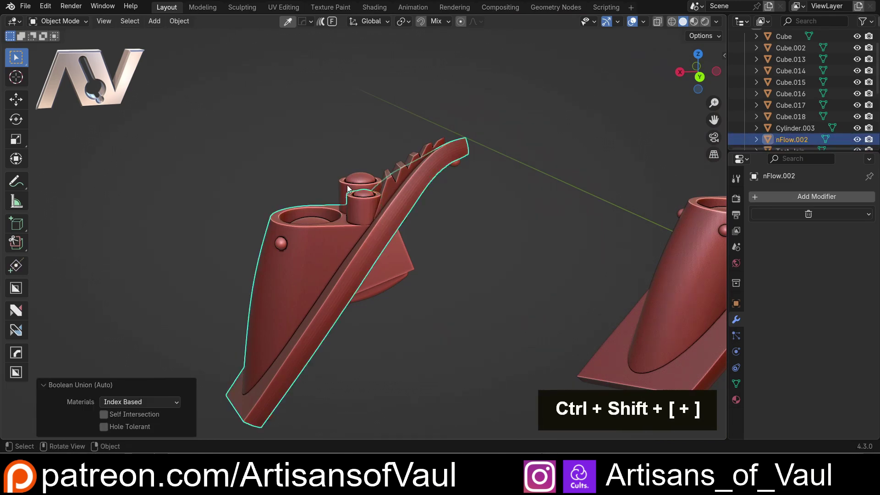
pyautogui.click(325, 243)
pyautogui.press('ctrl+shift+KP_Add')
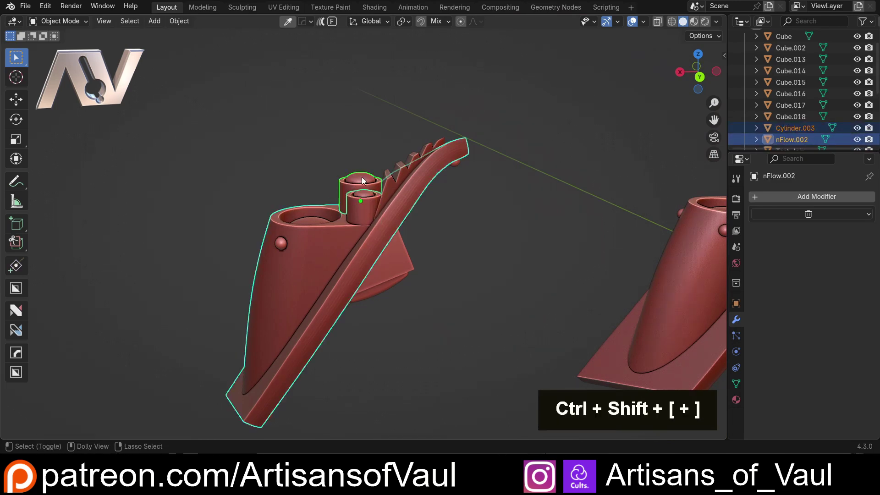
# Step: Add the row of rivets Cube.014–Cube.018 one by one and boolean-union them into nFlow.002
pyautogui.click(334, 244)
pyautogui.press('ctrl+shift+KP_Add')
pyautogui.middleClick(405, 261)
pyautogui.click(344, 232)
pyautogui.press('ctrl+shift+KP_Add')
pyautogui.middleClick(368, 220)
pyautogui.click(352, 180)
pyautogui.click(222, 395)
pyautogui.middleClick(269, 339)
pyautogui.click(288, 368)
pyautogui.press('ctrl+shift+KP_Add')
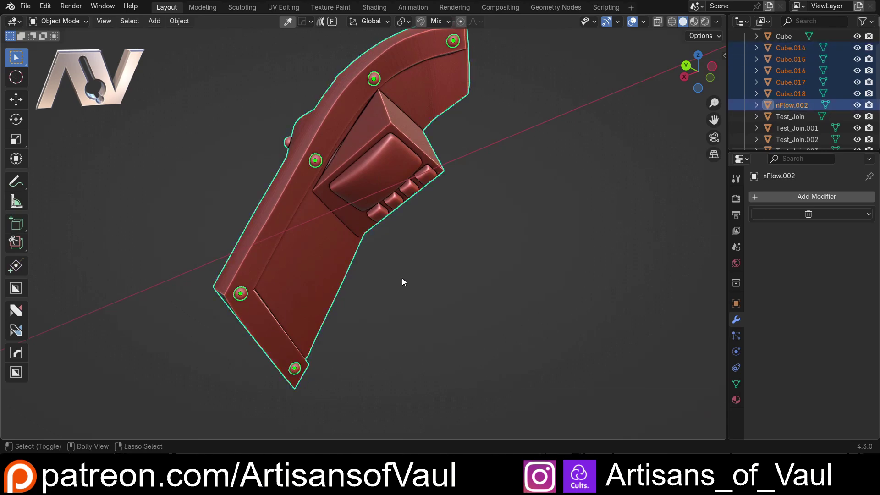
pyautogui.middleClick(414, 233)
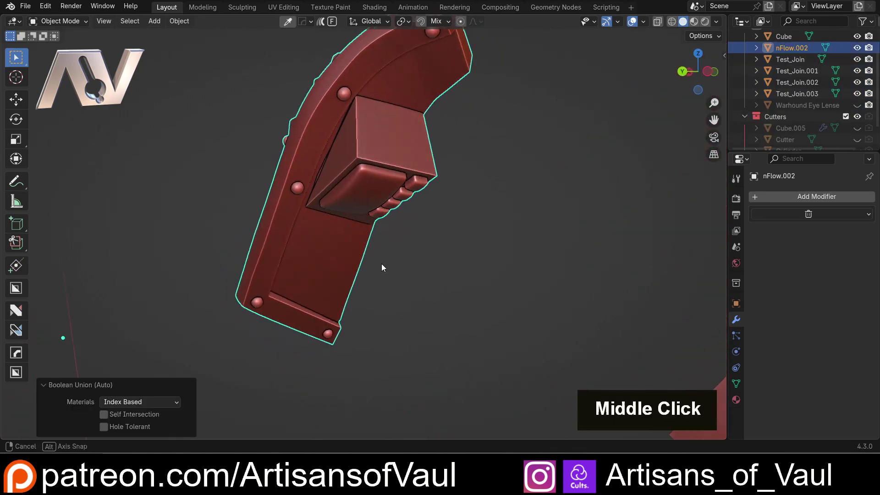
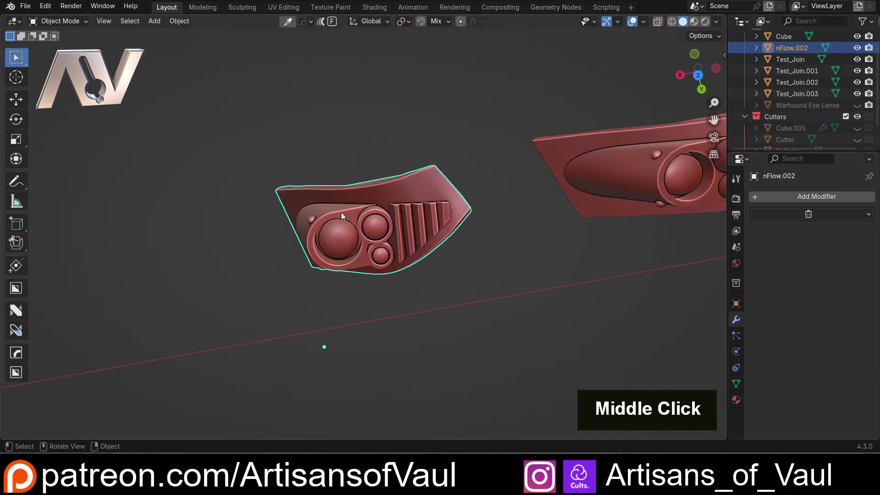
# Step: Inspect the merged piece's mesh in Edit Mode with Select Linked, then return to Object Mode
pyautogui.middleClick(412, 280)
pyautogui.scroll(3)
pyautogui.middleClick(444, 282)
pyautogui.press('Tab')
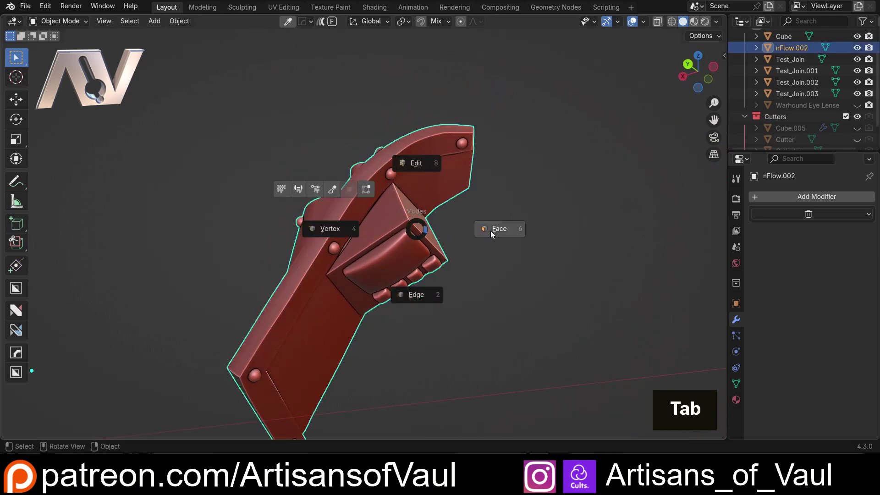
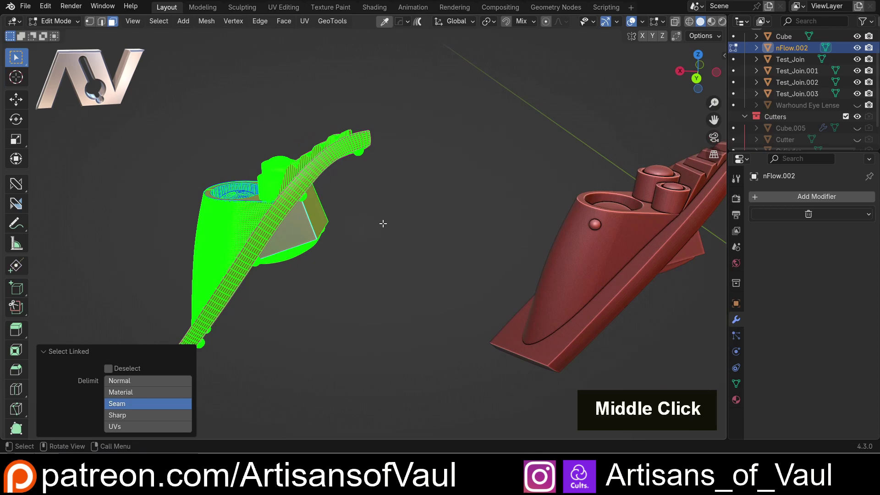
pyautogui.press('Tab')
pyautogui.scroll(-3)
# Step: Shift Test_Join's loose parts aside along the row and review the pieces for STL export
pyautogui.middleClick(404, 212)
pyautogui.scroll(3)
pyautogui.middleClick(377, 259)
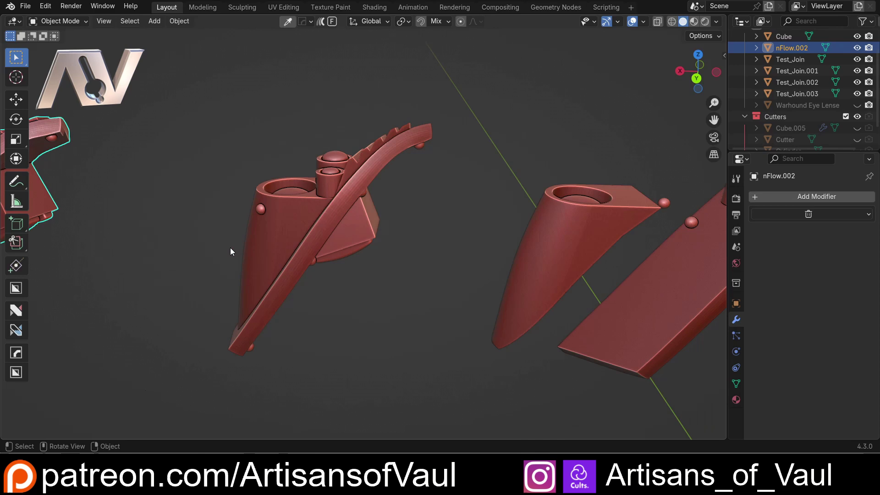
pyautogui.scroll(-3)
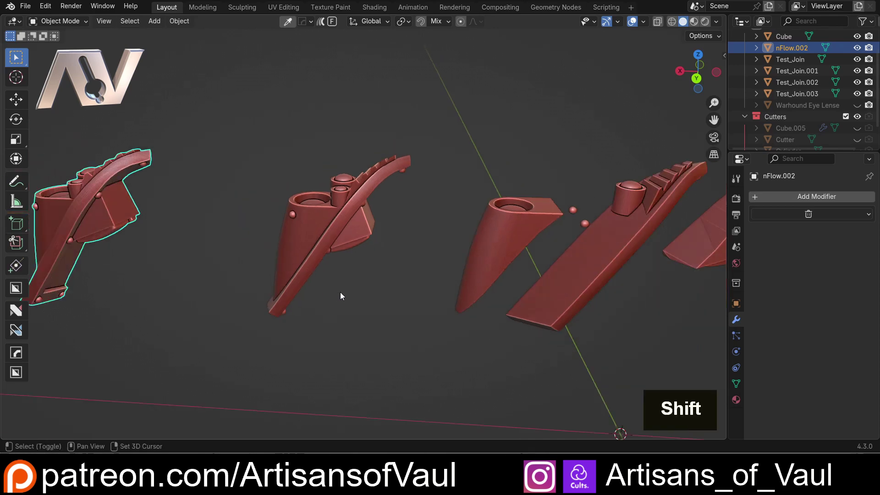
pyautogui.scroll(-3)
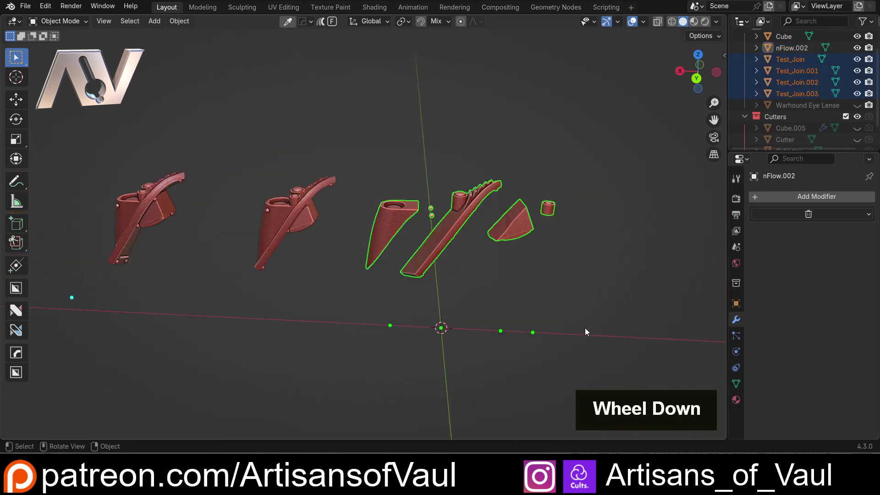
pyautogui.middleClick(454, 299)
pyautogui.press('g')
pyautogui.press('y')
pyautogui.press('x')
pyautogui.middleClick(379, 211)
pyautogui.scroll(3)
pyautogui.middleClick(453, 215)
pyautogui.middleClick(390, 244)
pyautogui.scroll(3)
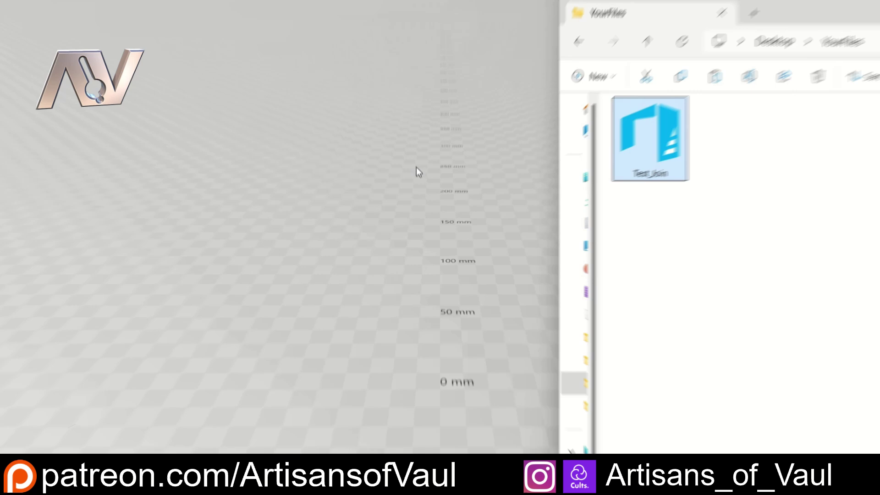
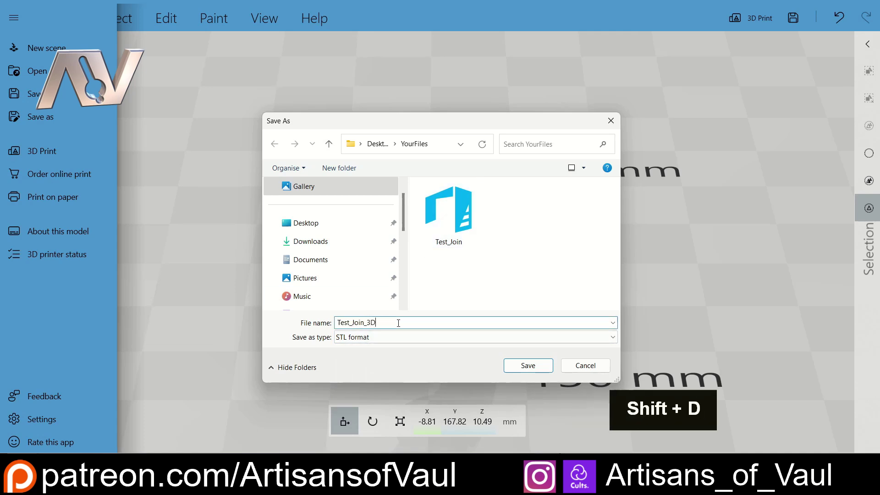
# Step: Save the repaired model from 3D Builder as the STL file Test_Join_3DB beside the original
pyautogui.press('shift+b')
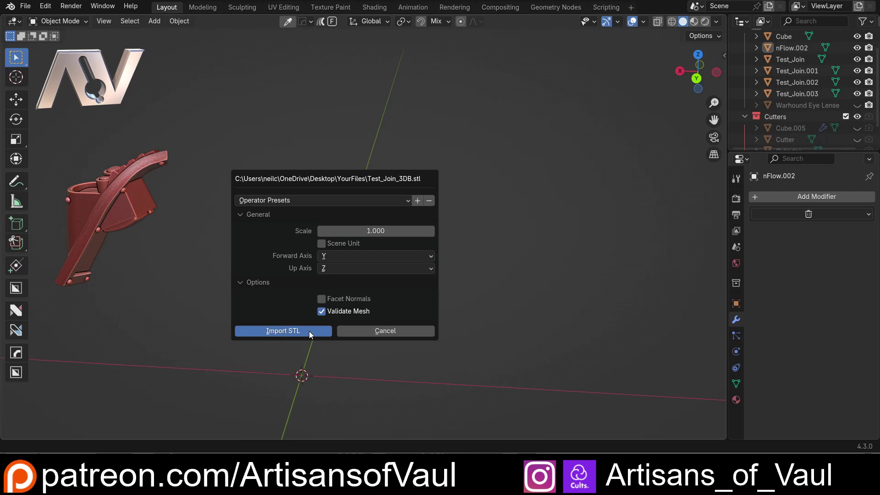
# Step: Locate the imported Test_Join_3DB beside the other pieces and look over its wedge shape
pyautogui.scroll(-3)
pyautogui.middleClick(440, 244)
pyautogui.scroll(-3)
pyautogui.middleClick(302, 335)
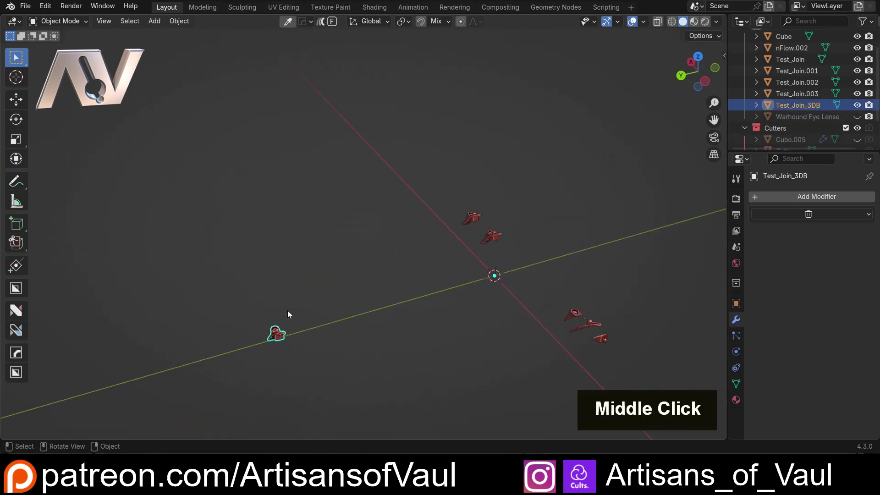
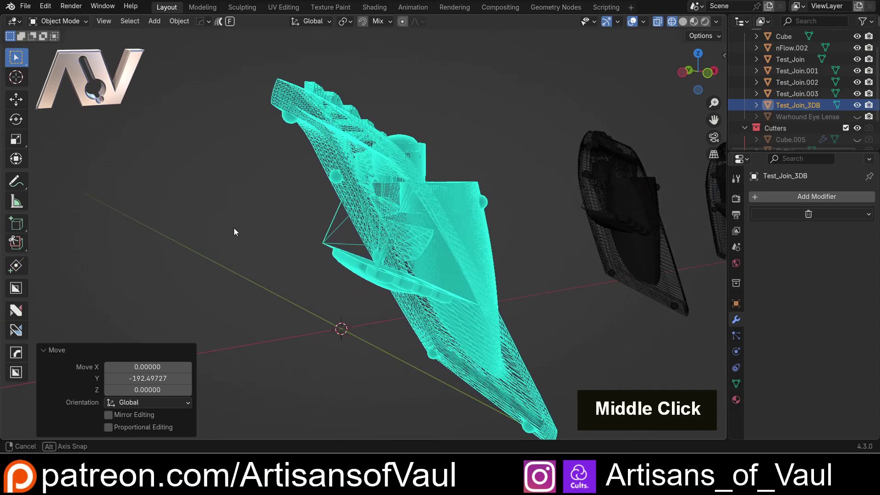
pyautogui.middleClick(395, 236)
pyautogui.scroll(3)
pyautogui.middleClick(271, 236)
pyautogui.middleClick(303, 258)
pyautogui.scroll(3)
pyautogui.middleClick(345, 259)
# Step: Toggle wireframe and enter Edit Mode to examine Test_Join_3DB's wedge faces
pyautogui.press('shift+z')
pyautogui.scroll(-3)
pyautogui.middleClick(325, 254)
pyautogui.press('Tab')
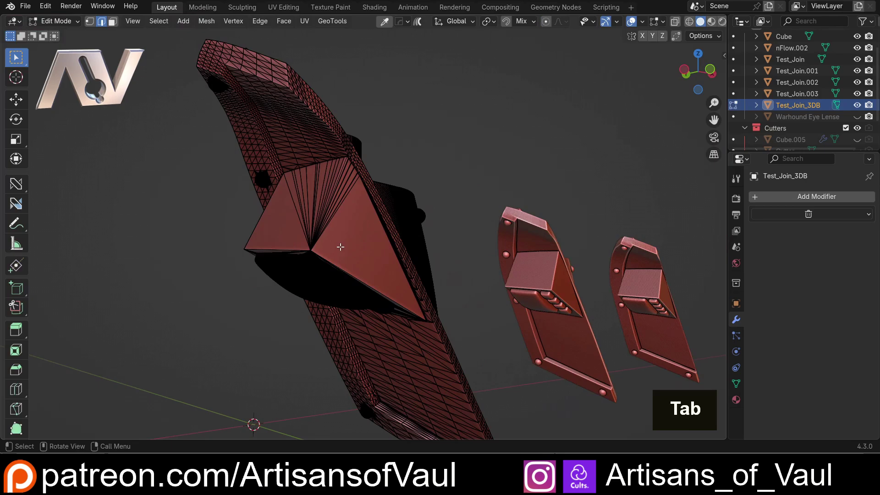
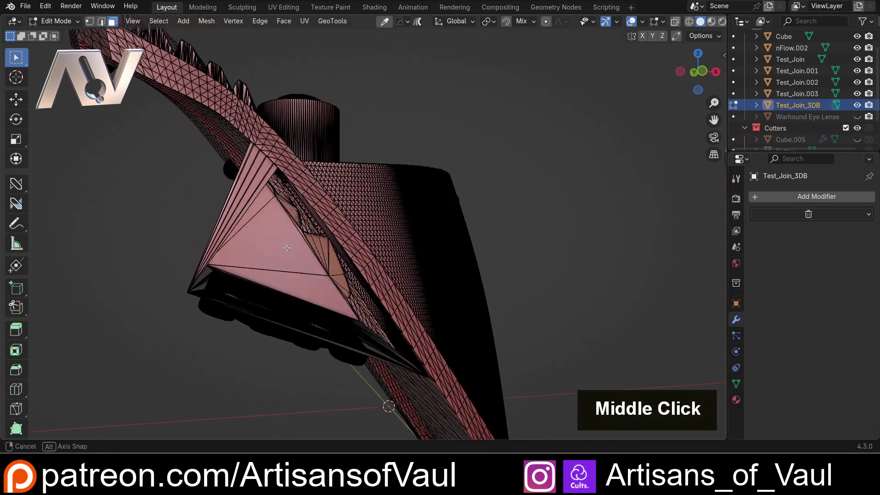
# Step: Return to Object Mode and compare nFlow.002, Test_Join and Test_Join_3DB side by side
pyautogui.press('ctrl+z')
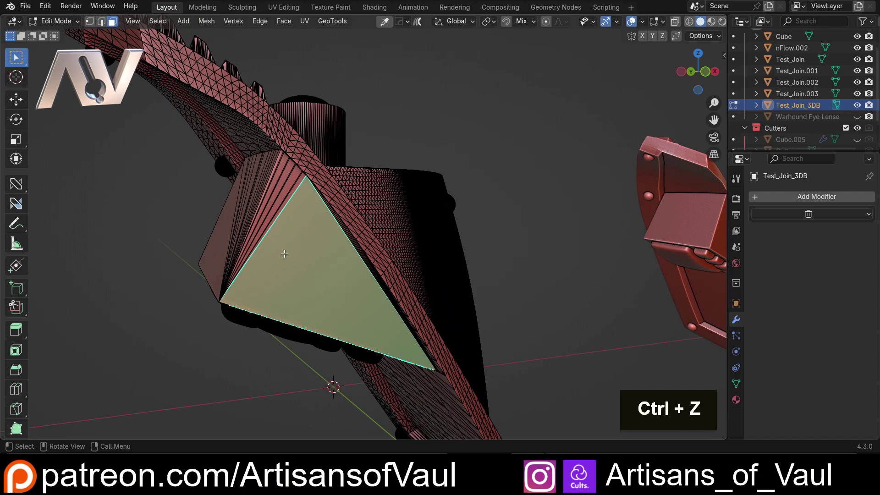
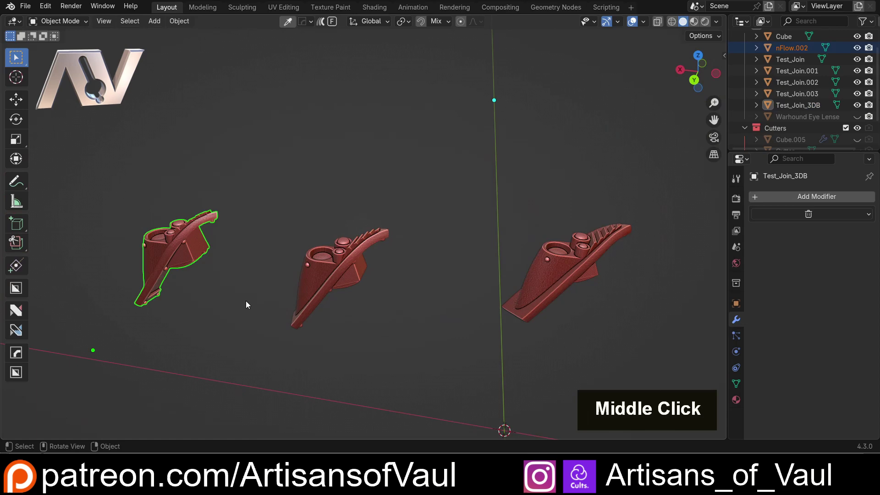
pyautogui.middleClick(266, 251)
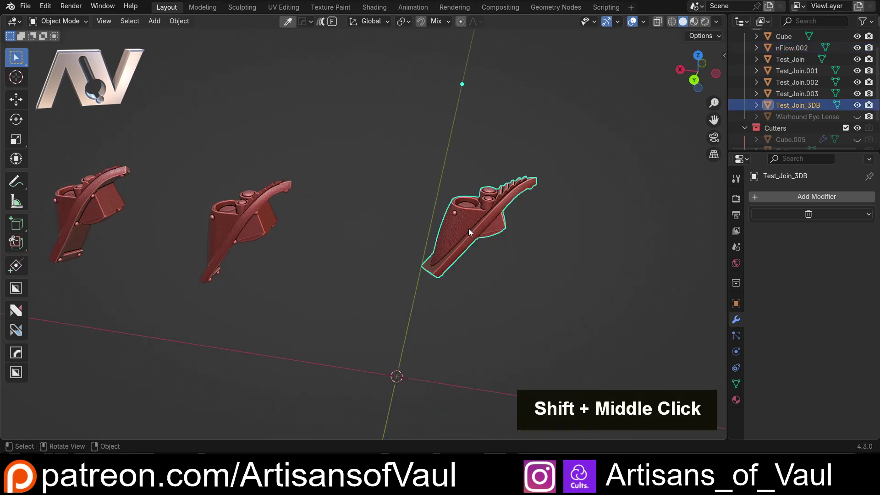
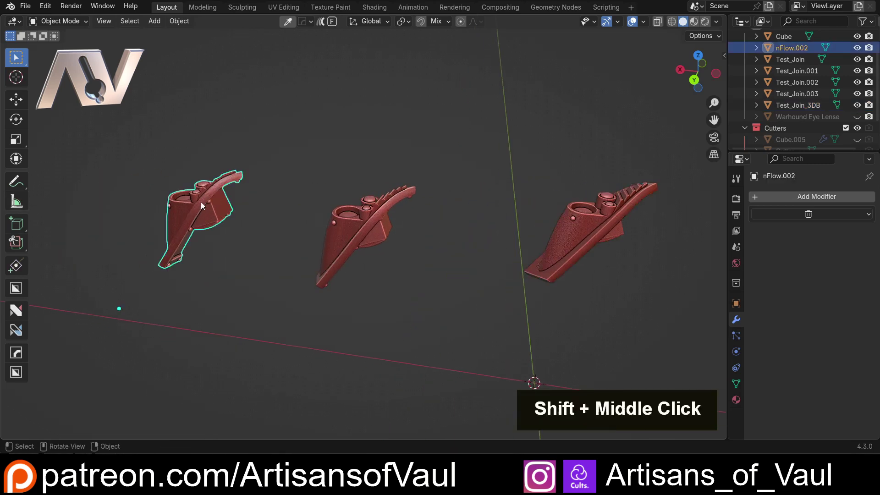
pyautogui.click(200, 224)
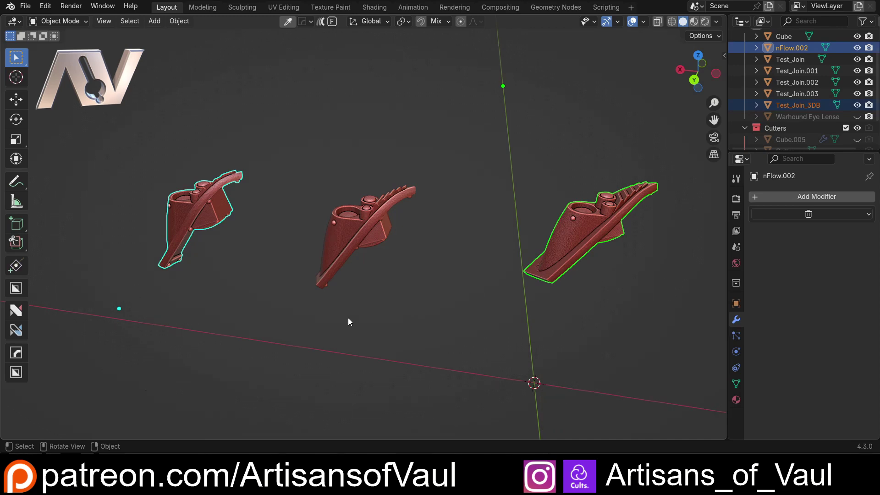
pyautogui.scroll(-3)
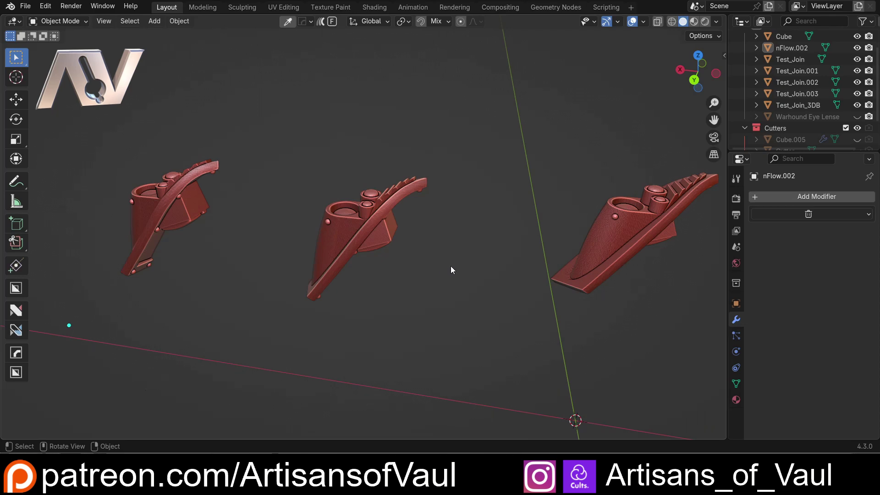
pyautogui.middleClick(438, 266)
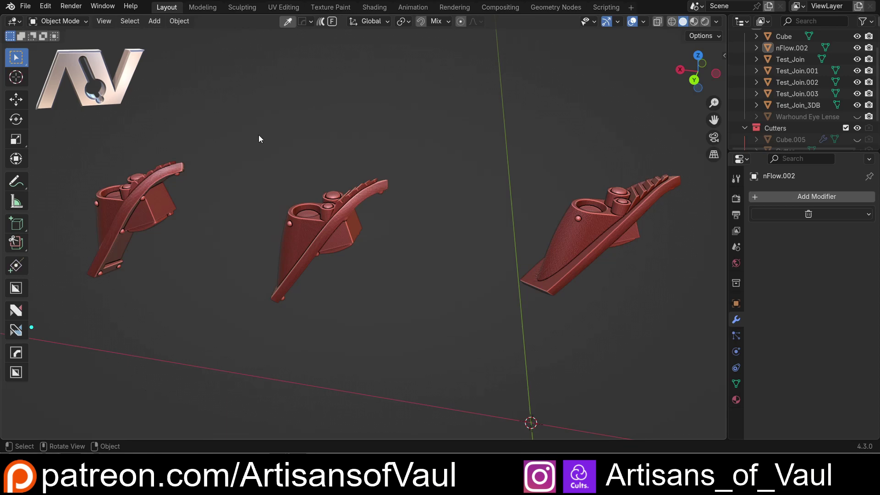
pyautogui.middleClick(264, 139)
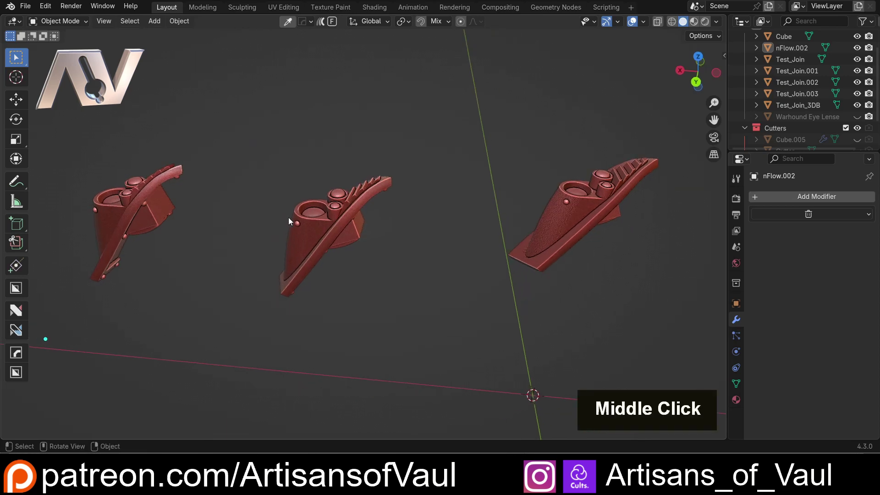
# Step: Orbit around the Cube piece and view it see-through to check its inner geometry
pyautogui.scroll(3)
pyautogui.middleClick(264, 233)
pyautogui.scroll(3)
pyautogui.middleClick(351, 247)
pyautogui.press('shift+z')
pyautogui.middleClick(391, 216)
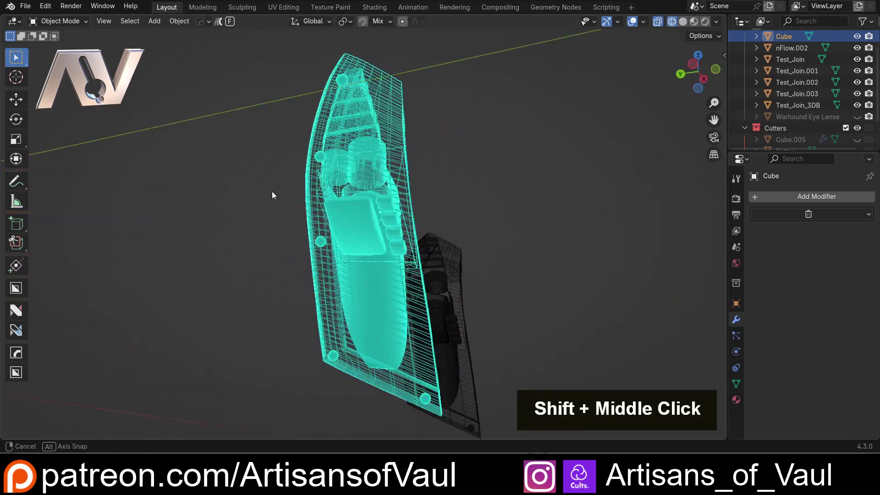
pyautogui.scroll(3)
pyautogui.middleClick(361, 201)
pyautogui.press('shift+z')
# Step: Orbit the solid Cube piece from its sides and back to the front to inspect the exterior
pyautogui.scroll(-3)
pyautogui.middleClick(409, 180)
pyautogui.scroll(3)
pyautogui.scroll(3)
pyautogui.middleClick(467, 216)
pyautogui.middleClick(499, 242)
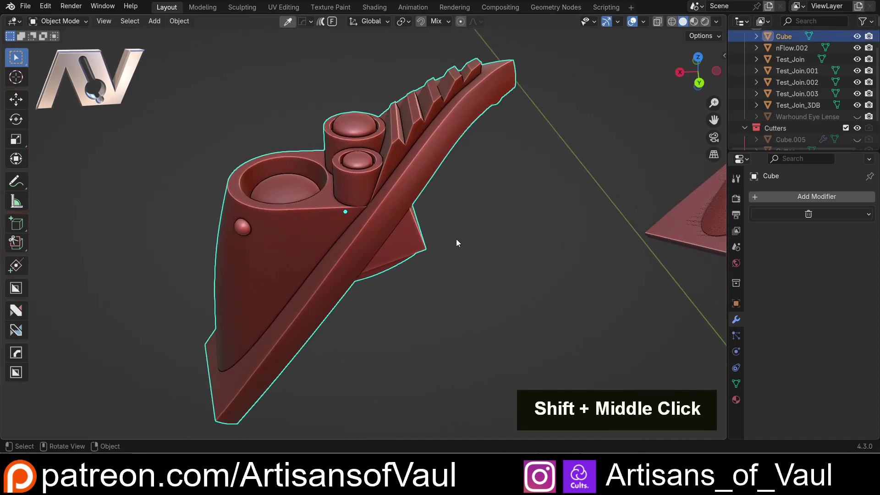
pyautogui.middleClick(354, 248)
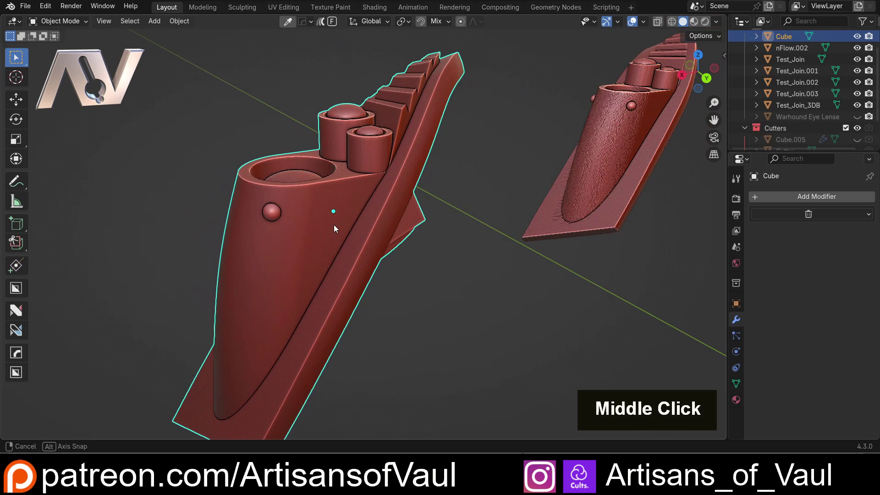
pyautogui.scroll(-3)
pyautogui.scroll(3)
pyautogui.middleClick(328, 228)
pyautogui.middleClick(331, 243)
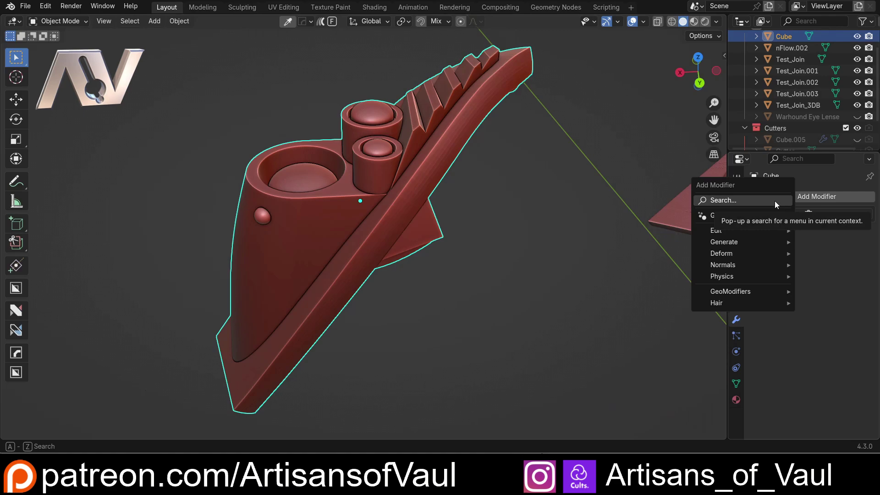
# Step: Add a Remesh modifier to the Cube piece by searching 'rem' and check the remeshed surface
pyautogui.press('r')
pyautogui.press('e')
pyautogui.press('m')
pyautogui.middleClick(364, 188)
pyautogui.scroll(3)
pyautogui.middleClick(415, 240)
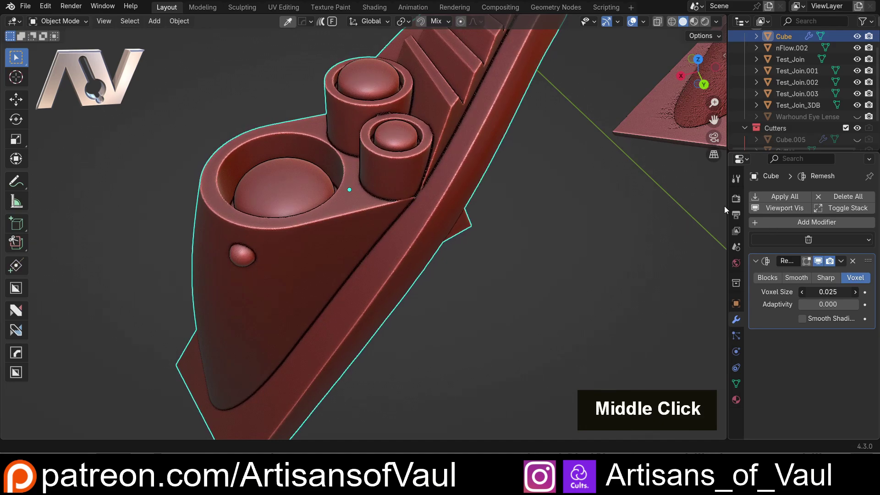
pyautogui.scroll(-3)
pyautogui.scroll(3)
pyautogui.middleClick(330, 223)
# Step: Orbit around the remeshed piece to compare detail on its fins, edges and overall shape
pyautogui.scroll(3)
pyautogui.middleClick(317, 133)
pyautogui.scroll(3)
pyautogui.middleClick(591, 214)
pyautogui.scroll(-3)
pyautogui.middleClick(428, 197)
pyautogui.scroll(-3)
pyautogui.middleClick(429, 190)
pyautogui.scroll(-3)
pyautogui.middleClick(419, 246)
pyautogui.scroll(3)
pyautogui.middleClick(374, 245)
pyautogui.scroll(3)
pyautogui.scroll(-3)
pyautogui.middleClick(491, 134)
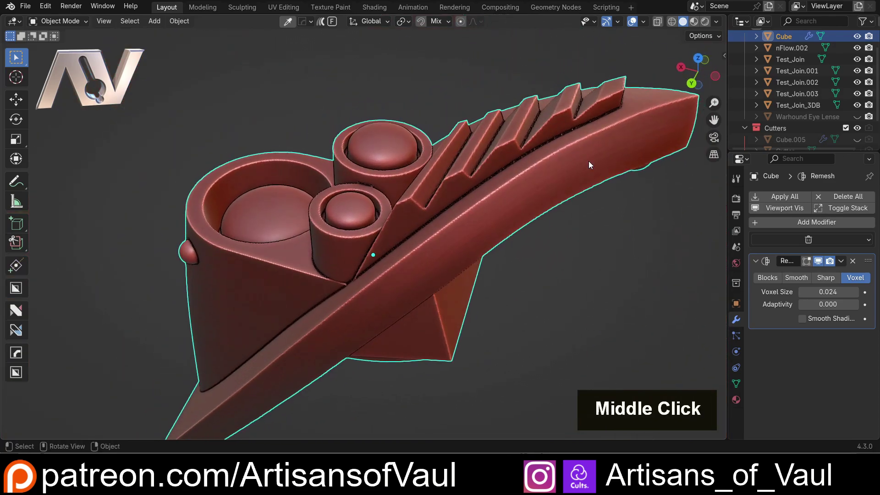
pyautogui.scroll(-3)
pyautogui.middleClick(477, 267)
# Step: View the remeshed piece see-through from underneath, then return to solid shading
pyautogui.press('shift+z')
pyautogui.scroll(3)
pyautogui.middleClick(482, 245)
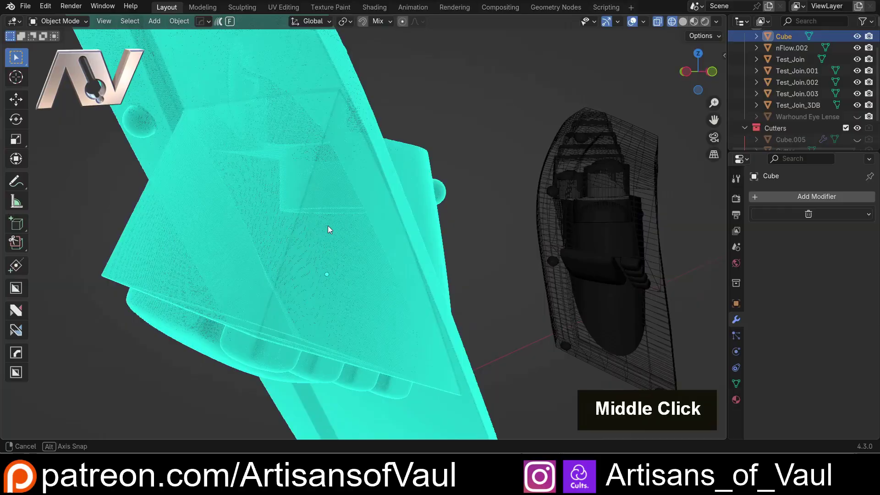
pyautogui.scroll(3)
pyautogui.middleClick(362, 240)
pyautogui.scroll(-3)
pyautogui.middleClick(361, 203)
pyautogui.press('shift+z')
# Step: Frame the underside panel and switch into Edit Mode to examine the dense face grid
pyautogui.scroll(-3)
pyautogui.middleClick(378, 222)
pyautogui.middleClick(317, 266)
pyautogui.scroll(3)
pyautogui.middleClick(312, 220)
pyautogui.press('Tab')
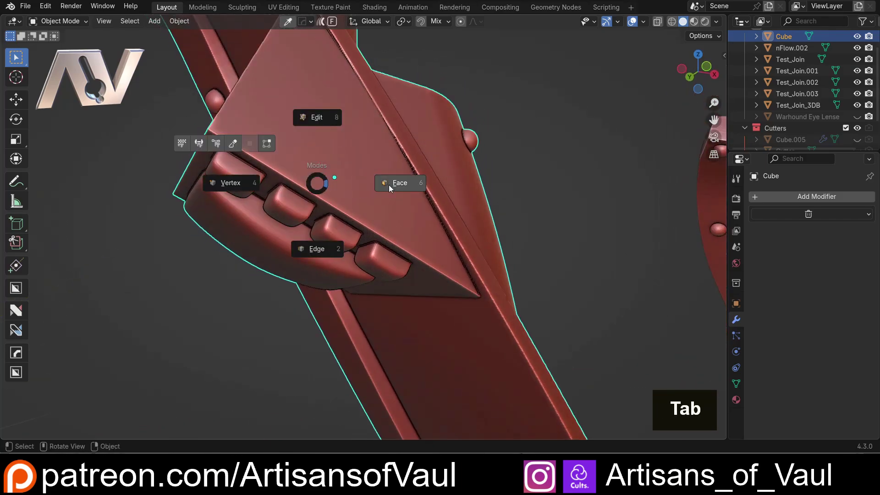
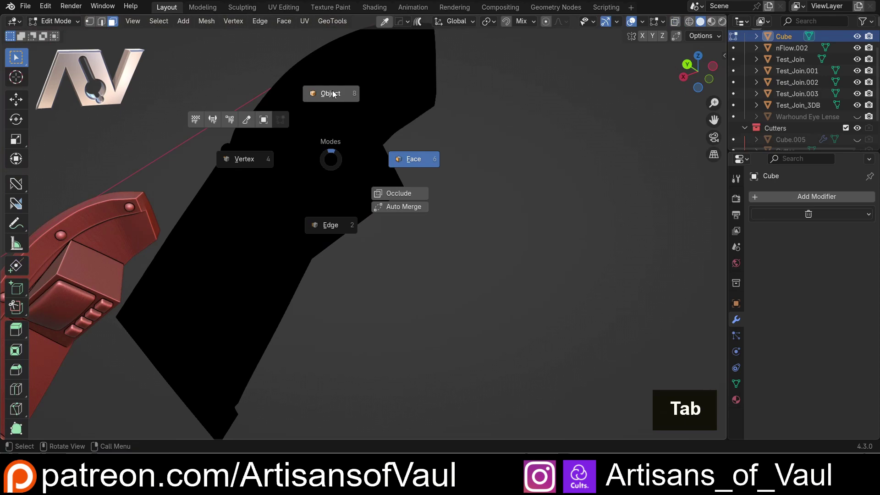
pyautogui.scroll(-3)
pyautogui.middleClick(251, 171)
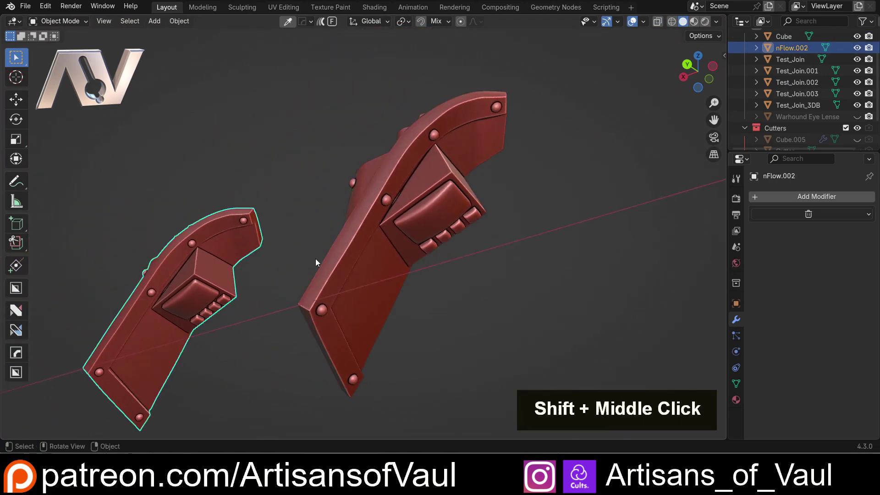
pyautogui.middleClick(362, 244)
pyautogui.scroll(3)
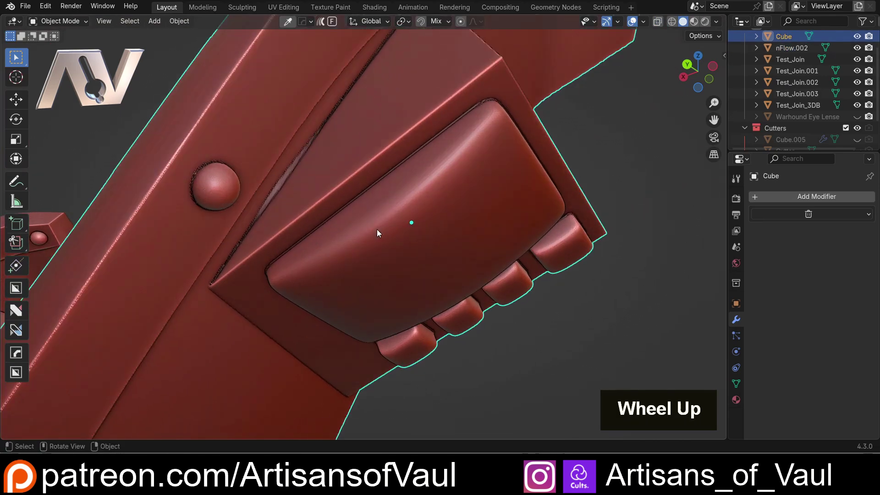
pyautogui.middleClick(335, 228)
pyautogui.middleClick(288, 194)
pyautogui.scroll(-3)
pyautogui.middleClick(375, 178)
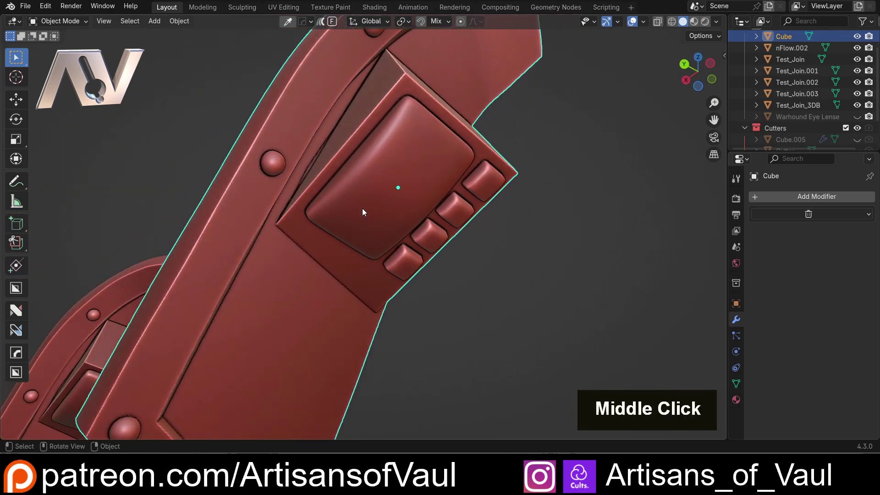
pyautogui.scroll(-3)
pyautogui.middleClick(298, 177)
pyautogui.scroll(-3)
pyautogui.middleClick(254, 191)
pyautogui.middleClick(344, 224)
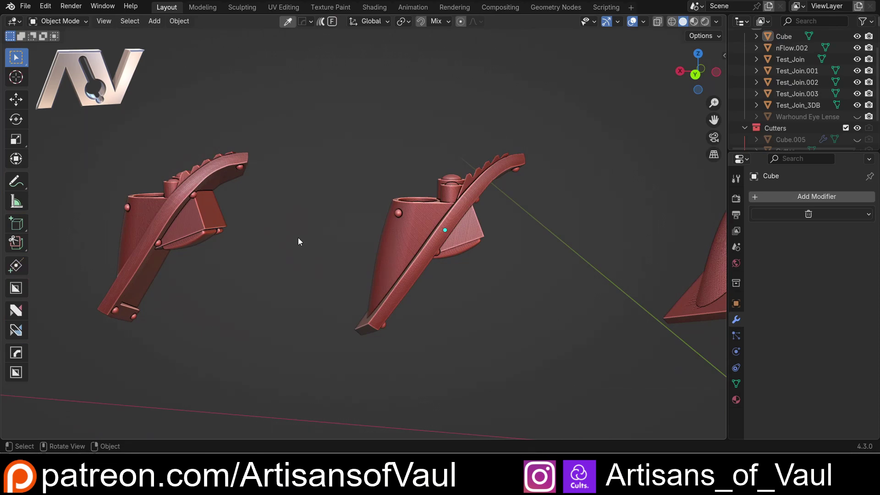
pyautogui.middleClick(302, 240)
pyautogui.scroll(3)
pyautogui.middleClick(308, 226)
pyautogui.scroll(-3)
# Step: Add a new mesh cube to the scene near the nFlow.002 piece
pyautogui.middleClick(356, 210)
pyautogui.rightClick(327, 229)
pyautogui.middleClick(315, 248)
pyautogui.middleClick(353, 216)
pyautogui.press('shift+a')
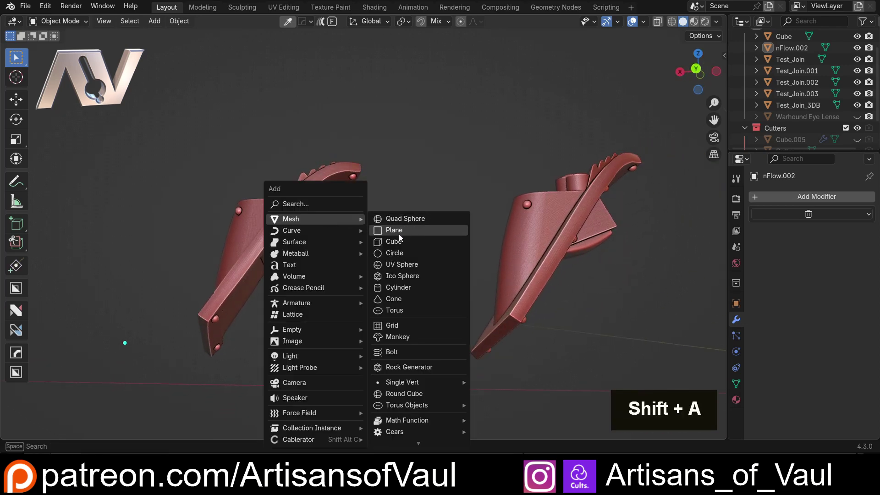
pyautogui.middleClick(380, 234)
pyautogui.middleClick(343, 253)
pyautogui.scroll(3)
pyautogui.middleClick(401, 219)
# Step: Stretch the new cube along Y and X to span the boxed panel
pyautogui.press('s')
pyautogui.press('y')
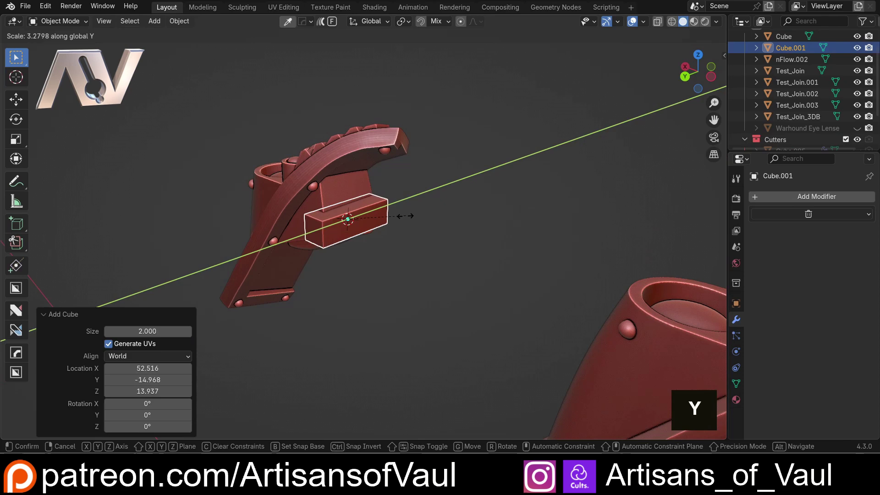
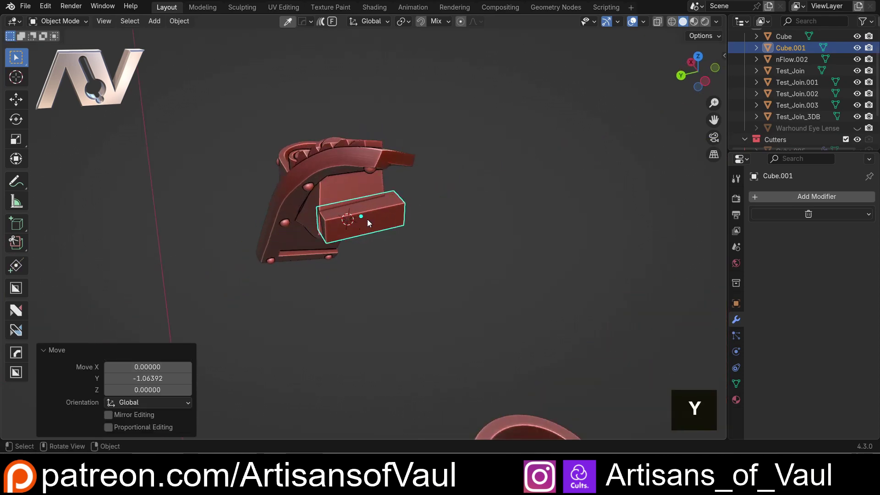
pyautogui.middleClick(375, 226)
pyautogui.press('s')
pyautogui.press('x')
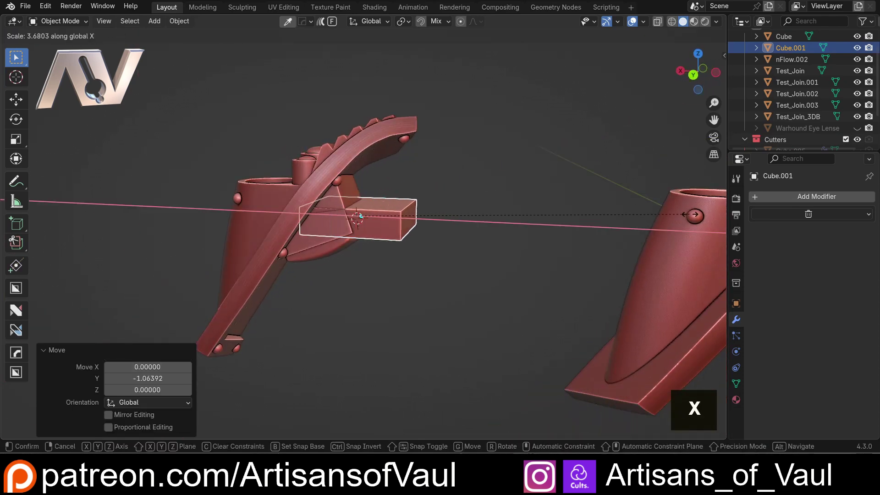
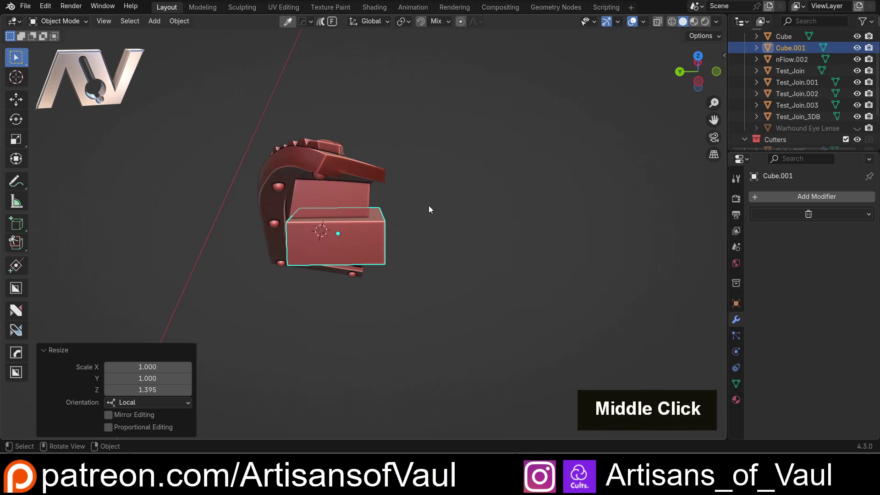
pyautogui.press('y')
pyautogui.middleClick(388, 229)
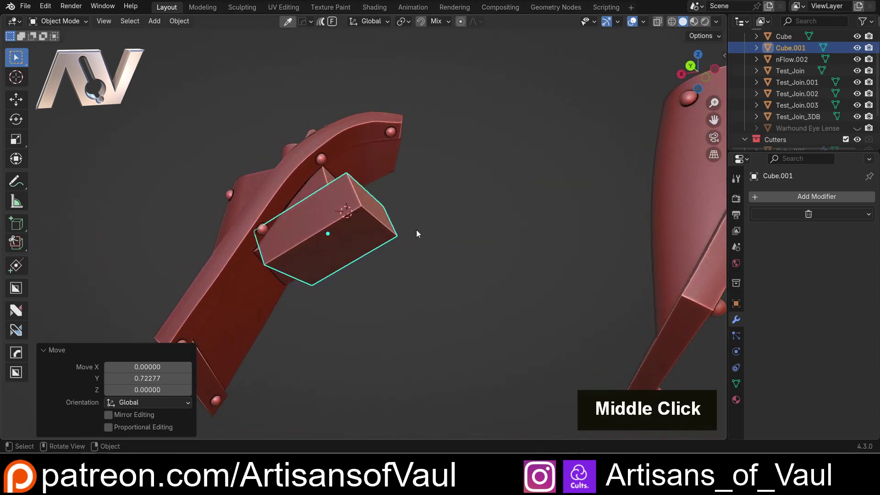
# Step: Move the cube onto the panel, add nFlow.002 to the selection and run HardOps Intersect Boolean
pyautogui.press('g')
pyautogui.press('y')
pyautogui.press('x')
pyautogui.click(321, 186)
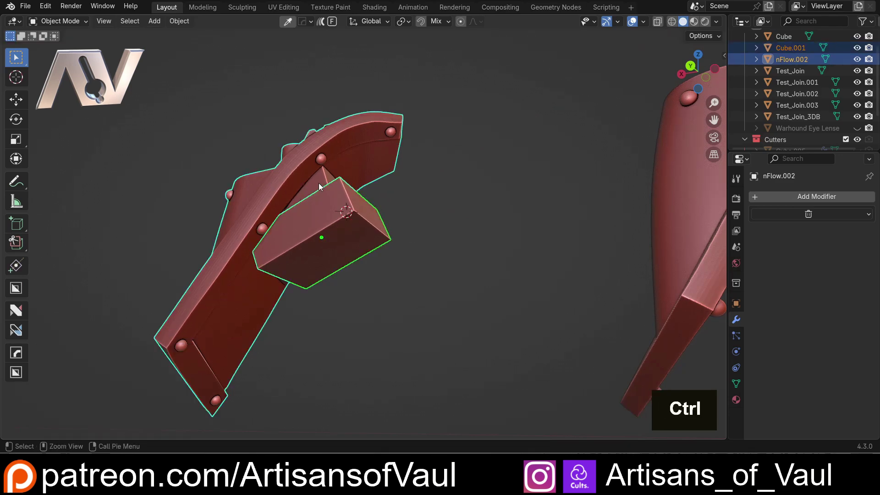
pyautogui.press('ctrl+KP_Multiply')
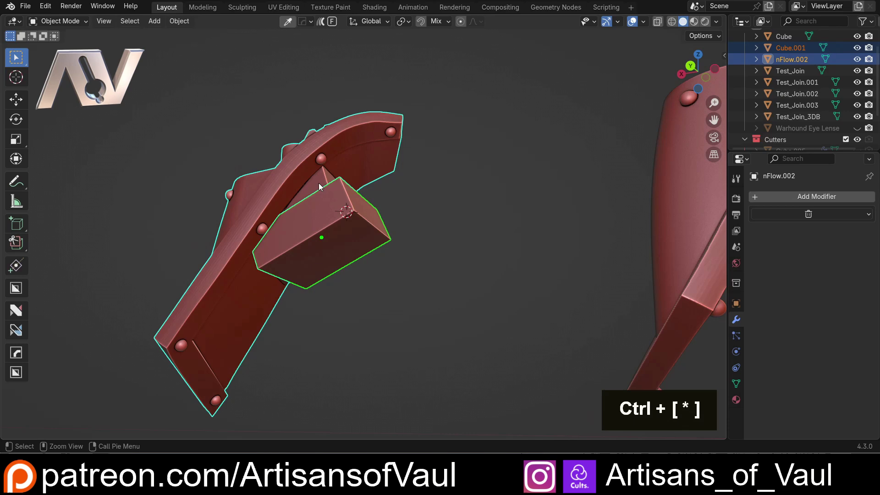